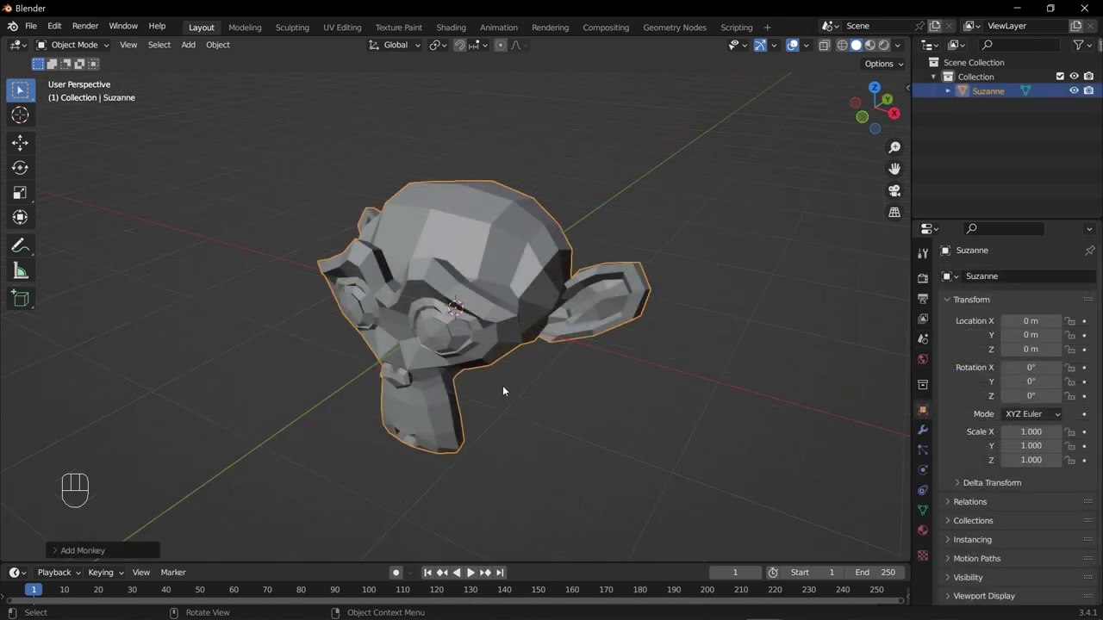
Step: Orbit around the monkey head and bring up the Add menu for a new mesh
{"action": "left_click_drag", "start_coordinate": [490, 351], "coordinate": [531, 420]}
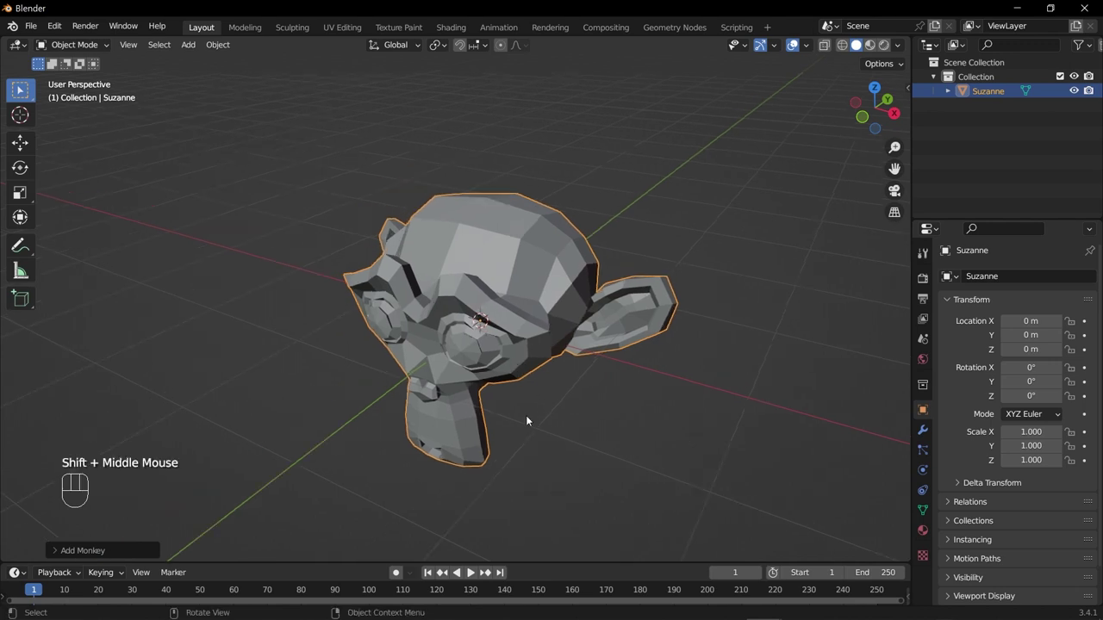
{"action": "scroll", "scroll_direction": "down", "scroll_amount": 3}
{"action": "key", "text": "shift+a"}
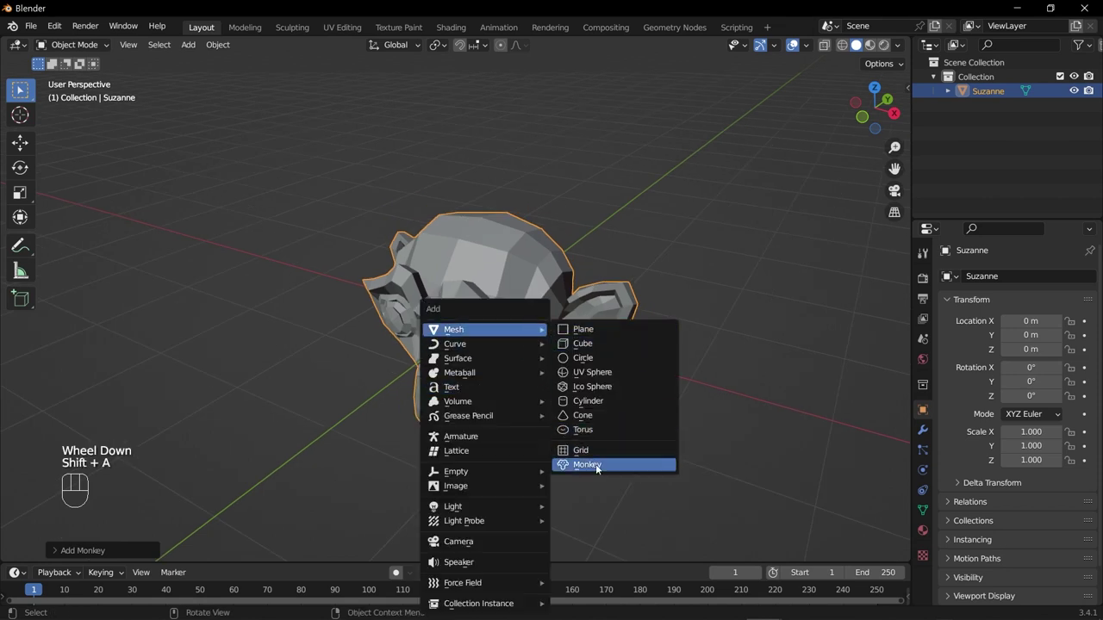
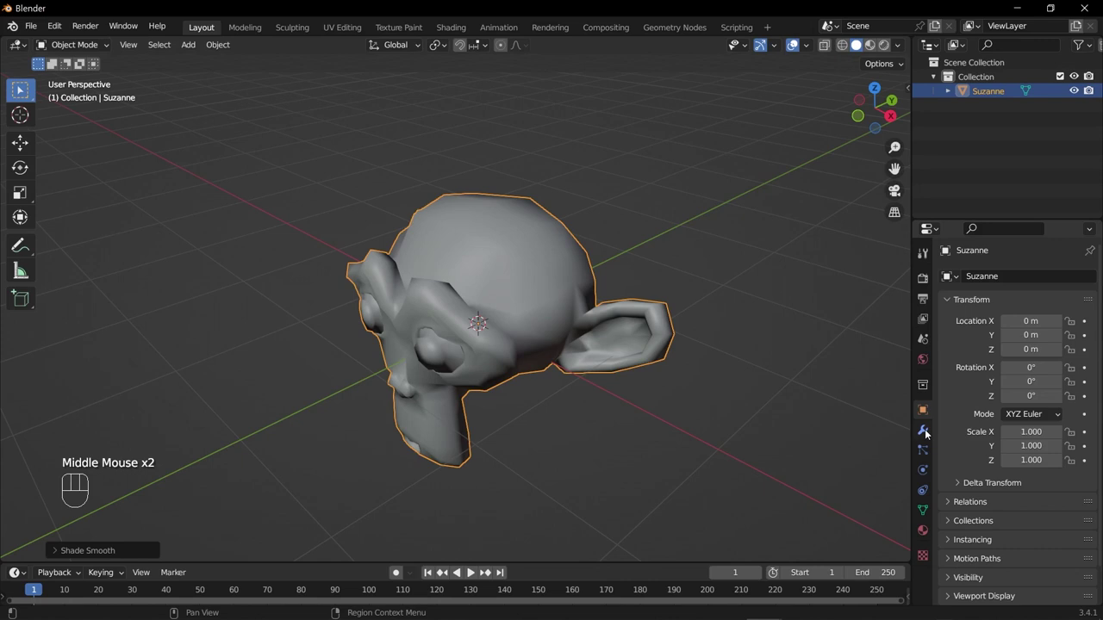
Step: Add a Subdivision Surface modifier to the monkey head and raise Levels Viewport to 2
{"action": "left_click", "coordinate": [930, 433]}
{"action": "left_click_drag", "start_coordinate": [996, 281], "coordinate": [850, 535]}
{"action": "left_click_drag", "start_coordinate": [425, 374], "coordinate": [481, 349]}
{"action": "left_click_drag", "start_coordinate": [478, 349], "coordinate": [389, 360]}
{"action": "scroll", "scroll_direction": "up", "scroll_amount": 3}
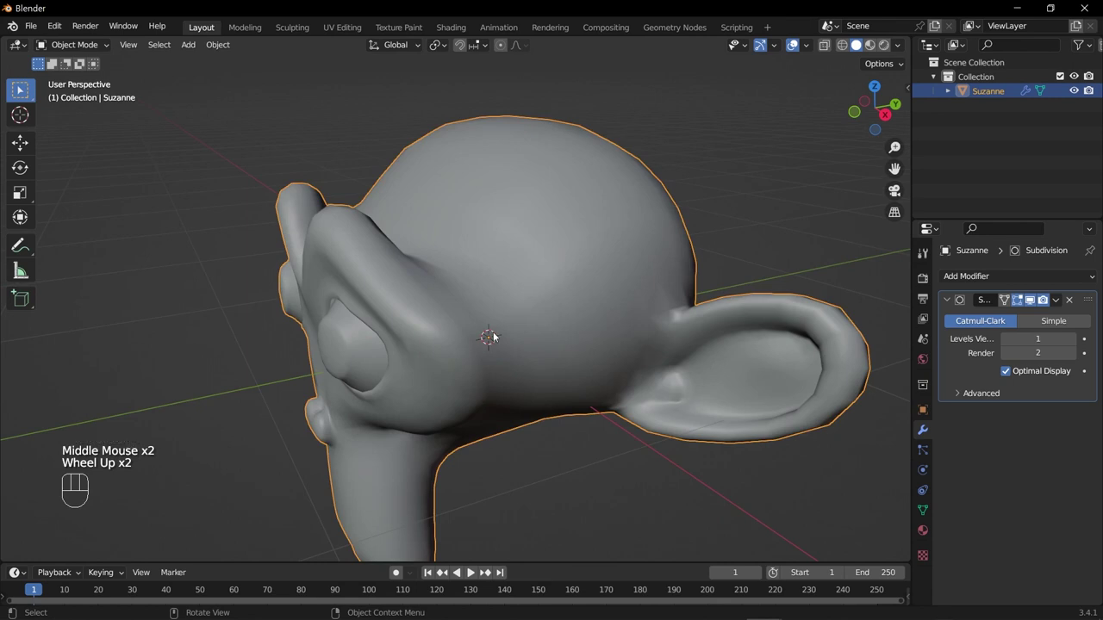
{"action": "left_click_drag", "start_coordinate": [444, 336], "coordinate": [448, 333]}
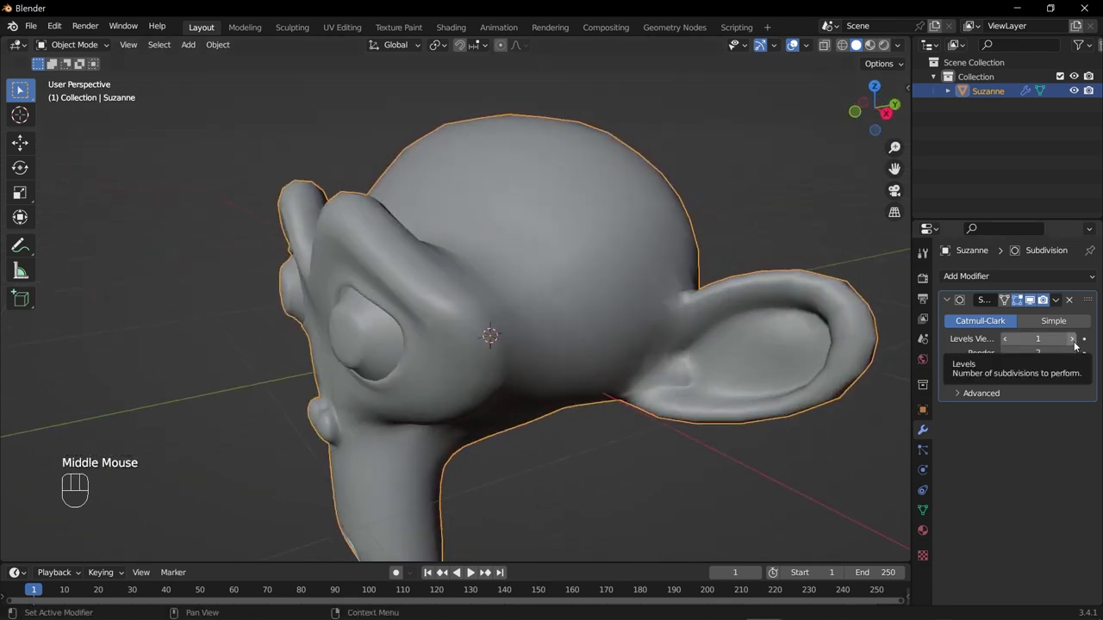
{"action": "left_click", "coordinate": [1076, 346]}
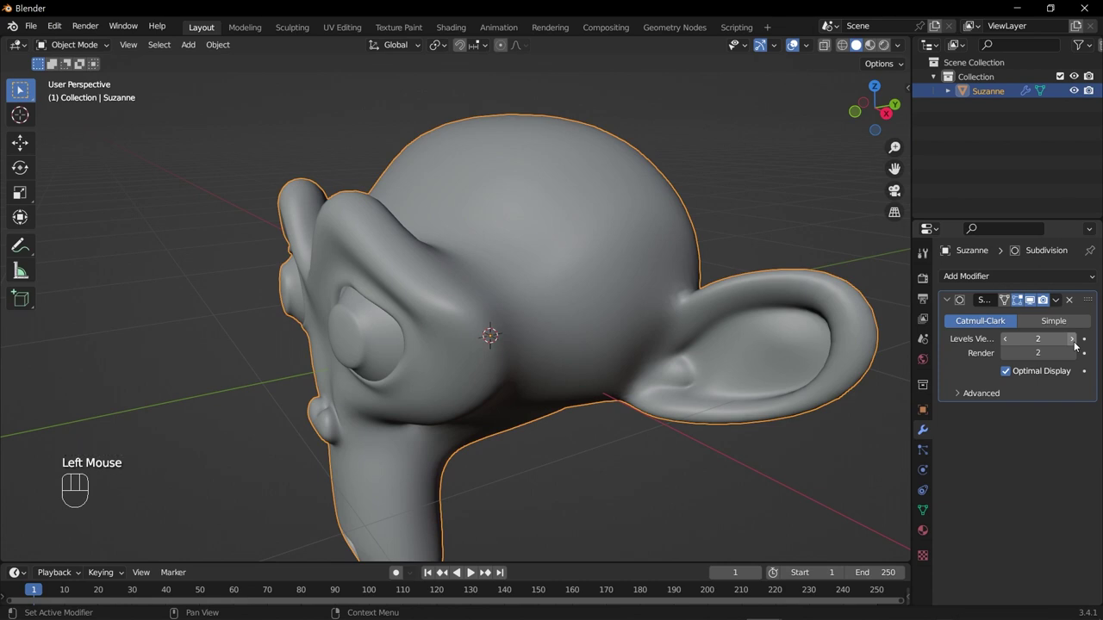
Step: Orbit around the smoothed head to inspect it from the front and side
{"action": "left_click_drag", "start_coordinate": [461, 413], "coordinate": [566, 419]}
{"action": "left_click_drag", "start_coordinate": [599, 464], "coordinate": [514, 452]}
{"action": "scroll", "scroll_direction": "down", "scroll_amount": 3}
{"action": "left_click_drag", "start_coordinate": [500, 388], "coordinate": [475, 377]}
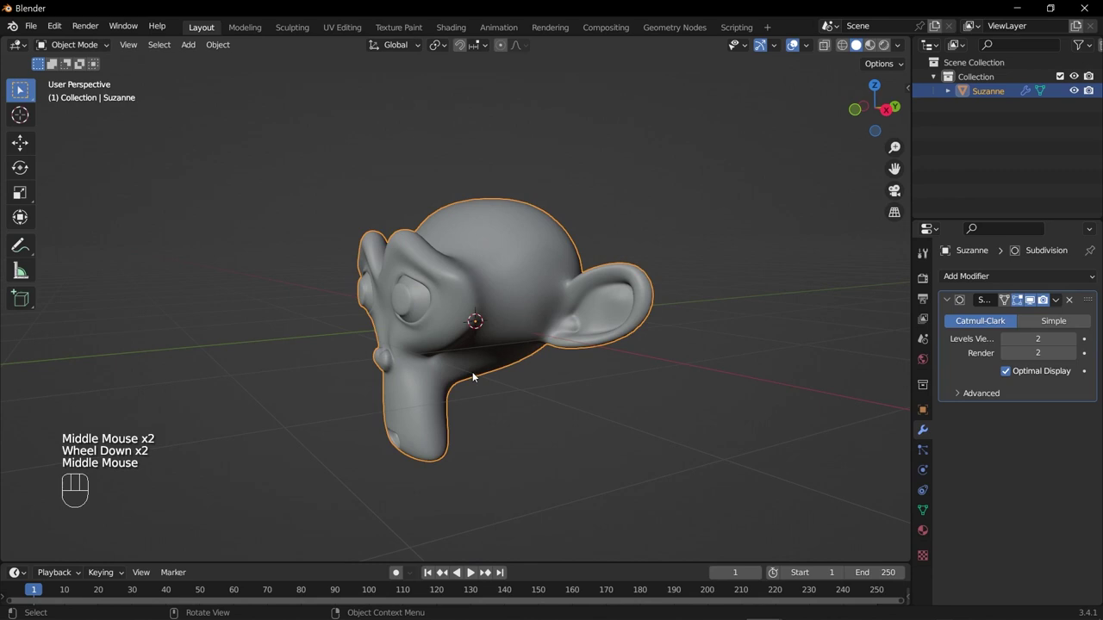
{"action": "left_click_drag", "start_coordinate": [427, 278], "coordinate": [537, 400]}
{"action": "scroll", "scroll_direction": "down", "scroll_amount": 3}
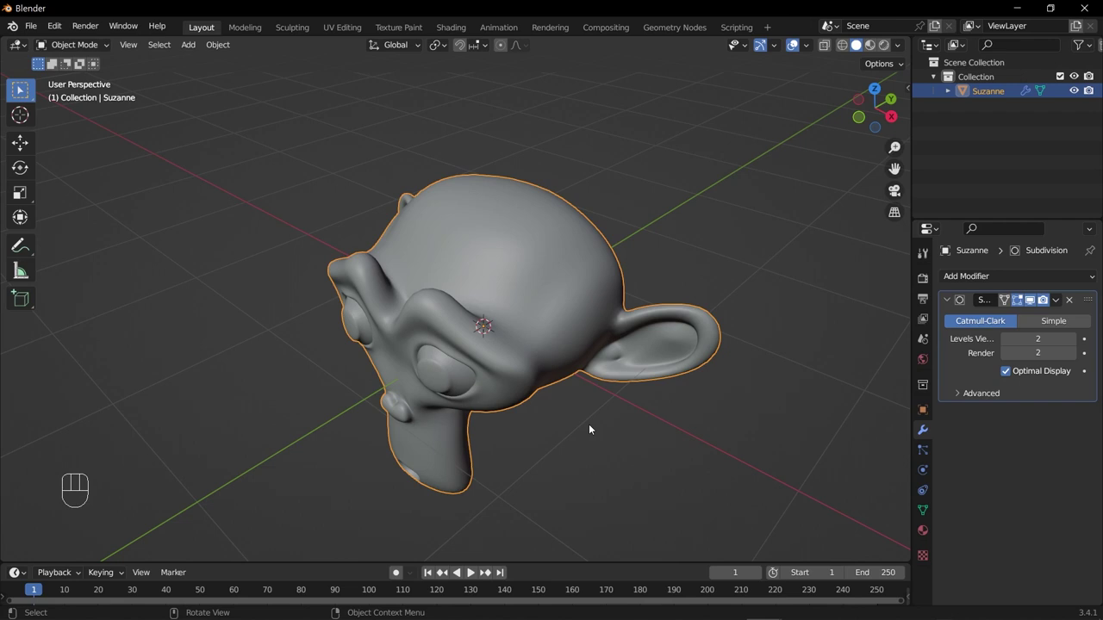
{"action": "left_click_drag", "start_coordinate": [564, 406], "coordinate": [380, 291]}
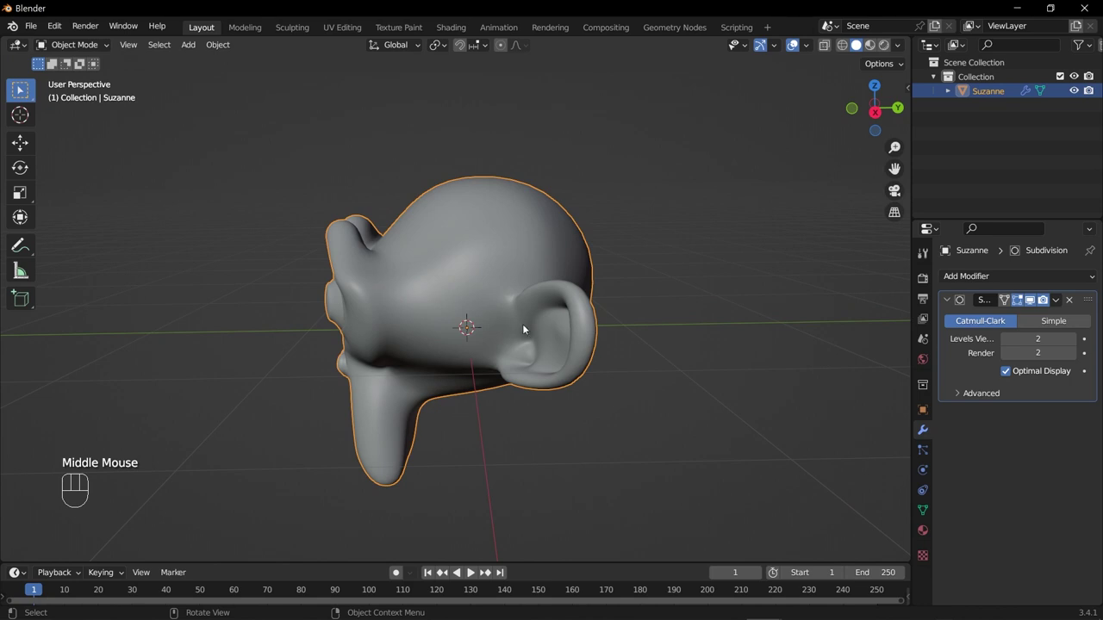
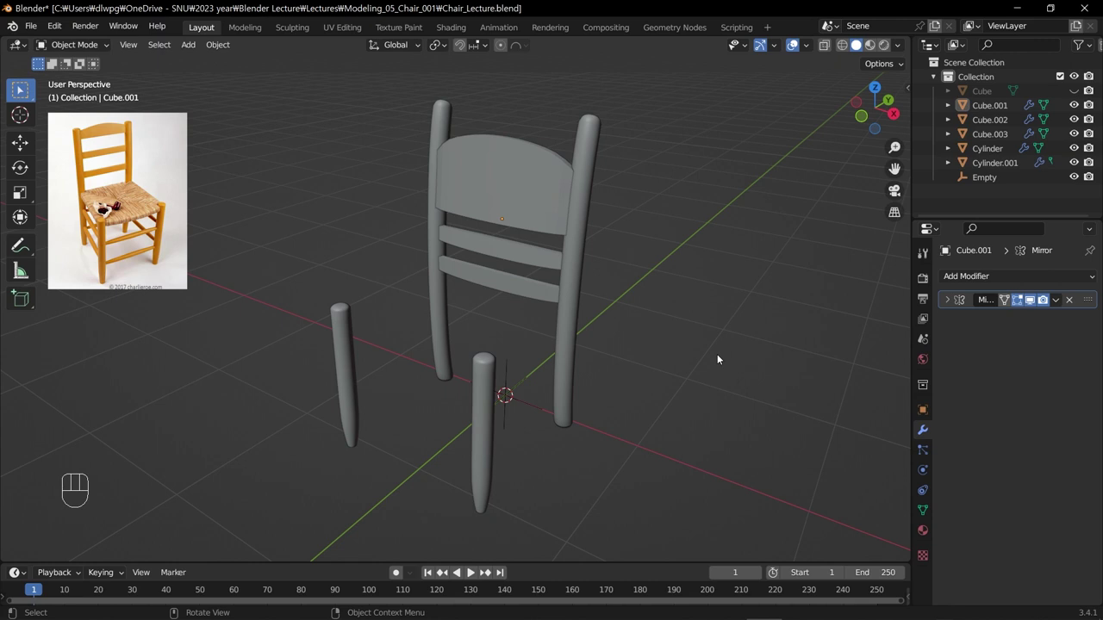
Step: Apply a different studio lighting preset to view the chair model
{"action": "left_click_drag", "start_coordinate": [902, 46], "coordinate": [690, 191]}
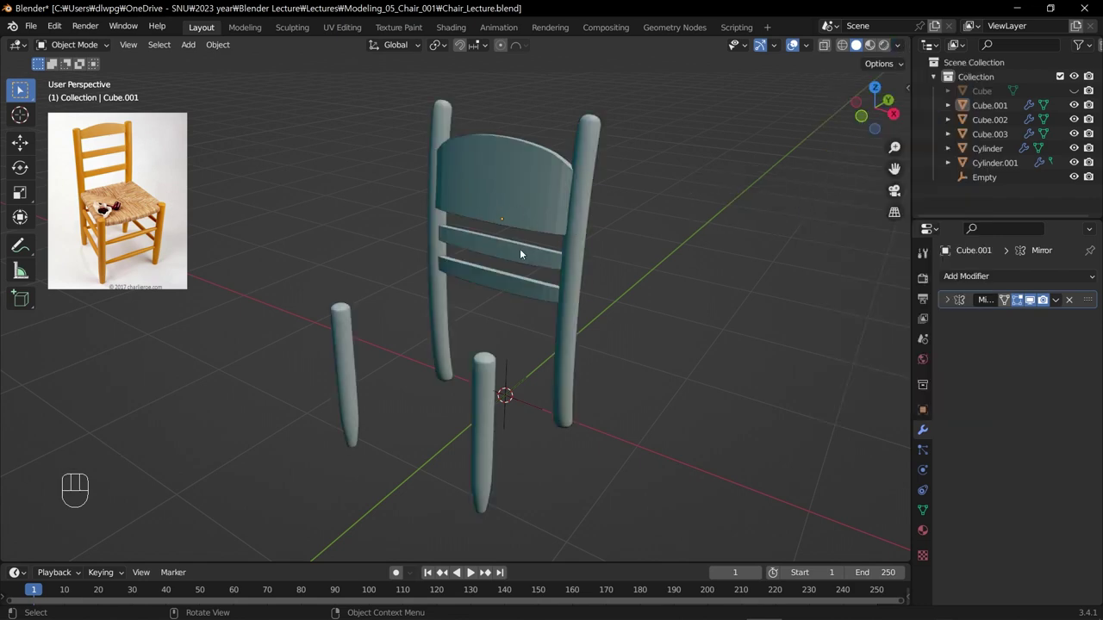
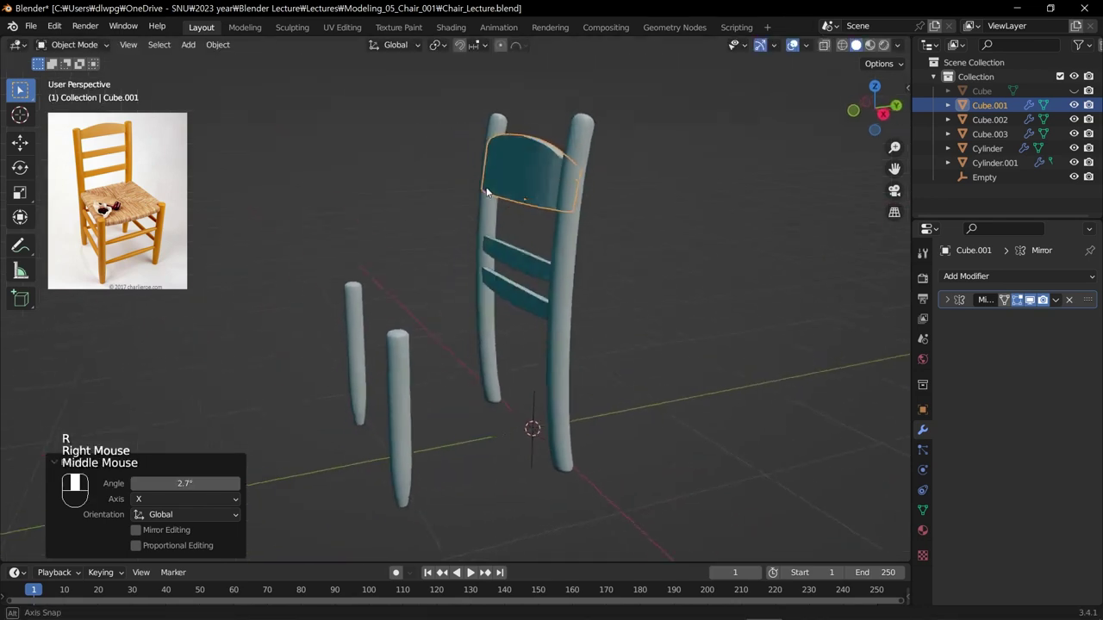
Step: Select the curved backrest and isolate it in local view
{"action": "key", "text": "s"}
{"action": "left_click_drag", "start_coordinate": [627, 263], "coordinate": [690, 242]}
{"action": "scroll", "scroll_direction": "up", "scroll_amount": 3}
{"action": "left_click", "coordinate": [529, 309]}
{"action": "left_click", "coordinate": [517, 213]}
{"action": "left_click_drag", "start_coordinate": [483, 221], "coordinate": [476, 199]}
{"action": "left_click_drag", "start_coordinate": [578, 269], "coordinate": [541, 275]}
{"action": "key", "text": "/"}
Step: Add a Subdivision Surface modifier at level 2 to the backrest
{"action": "left_click_drag", "start_coordinate": [543, 287], "coordinate": [707, 270]}
{"action": "left_click_drag", "start_coordinate": [599, 347], "coordinate": [446, 352]}
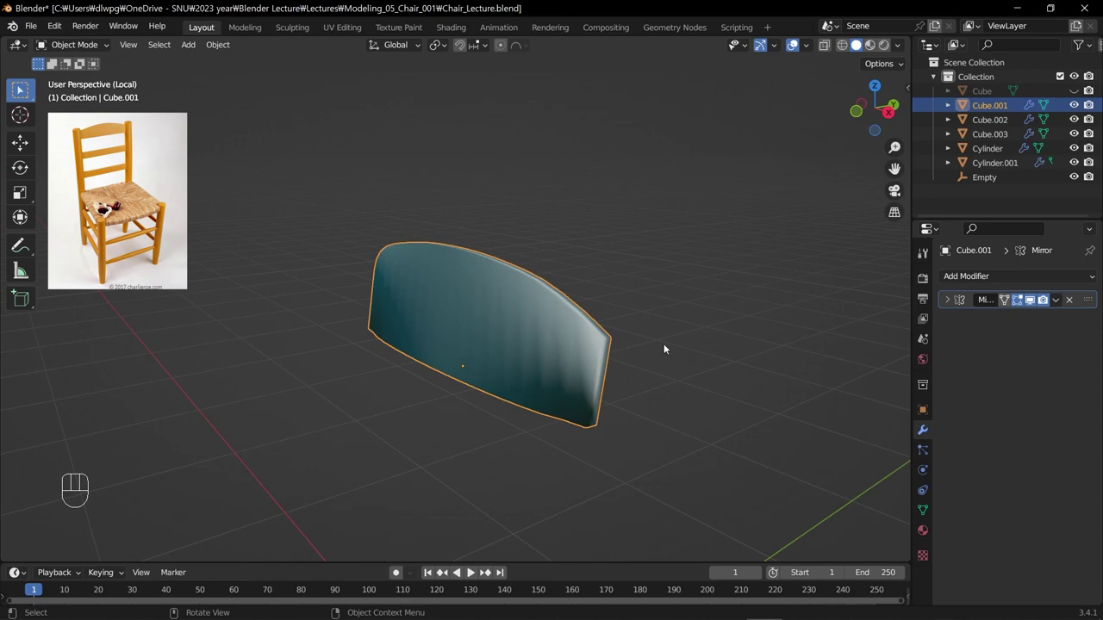
{"action": "left_click_drag", "start_coordinate": [1040, 283], "coordinate": [853, 538]}
{"action": "left_click", "coordinate": [1076, 360]}
{"action": "left_click_drag", "start_coordinate": [431, 361], "coordinate": [651, 379]}
{"action": "left_click_drag", "start_coordinate": [474, 386], "coordinate": [326, 371]}
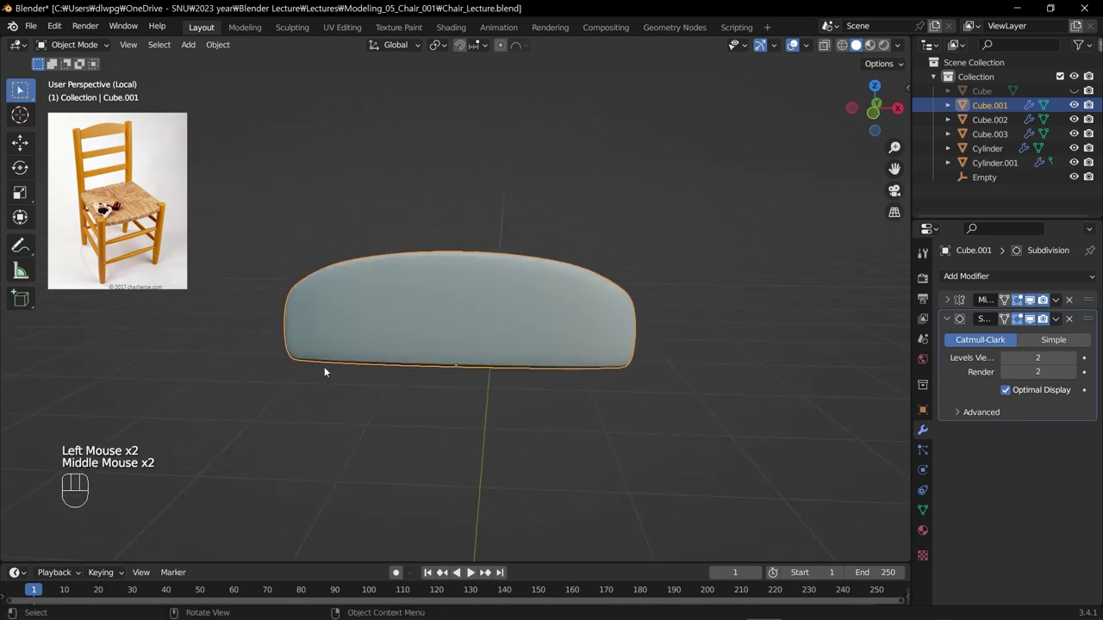
Step: Leave local view to see the smoothed backrest with the rest of the chair
{"action": "key", "text": "/"}
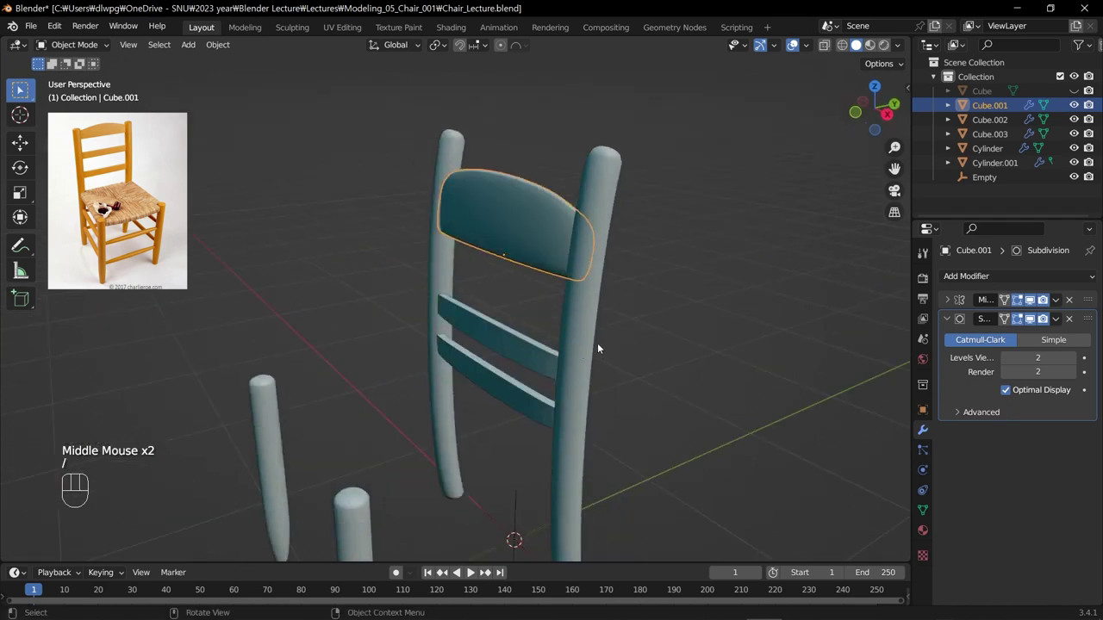
{"action": "left_click", "coordinate": [706, 318]}
{"action": "left_click", "coordinate": [535, 238]}
{"action": "middle_click", "coordinate": [491, 254]}
{"action": "left_click_drag", "start_coordinate": [498, 283], "coordinate": [545, 272]}
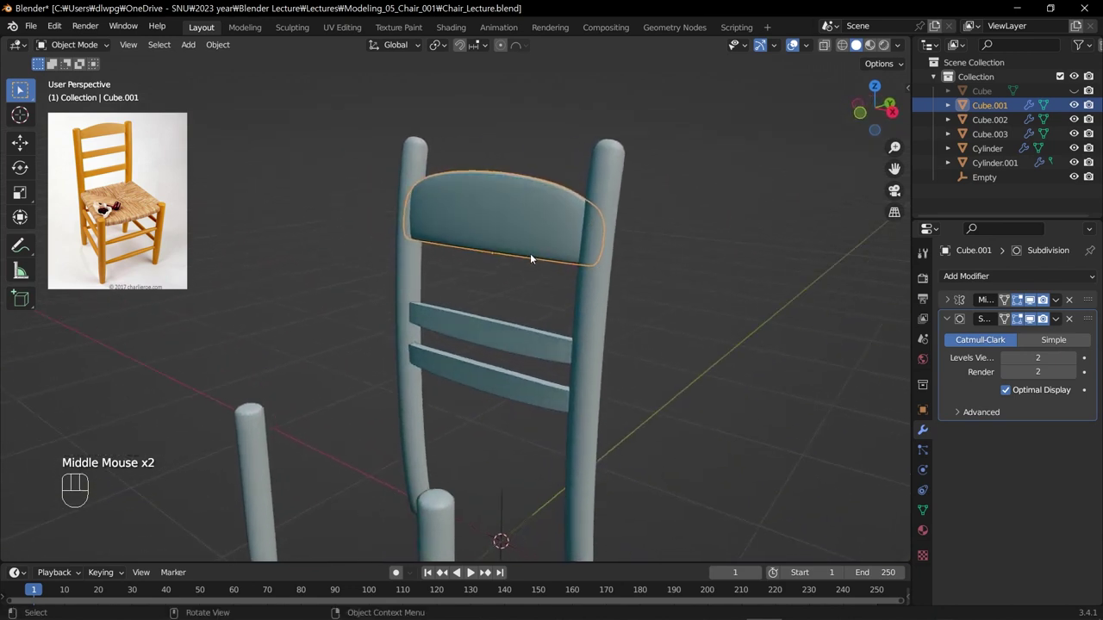
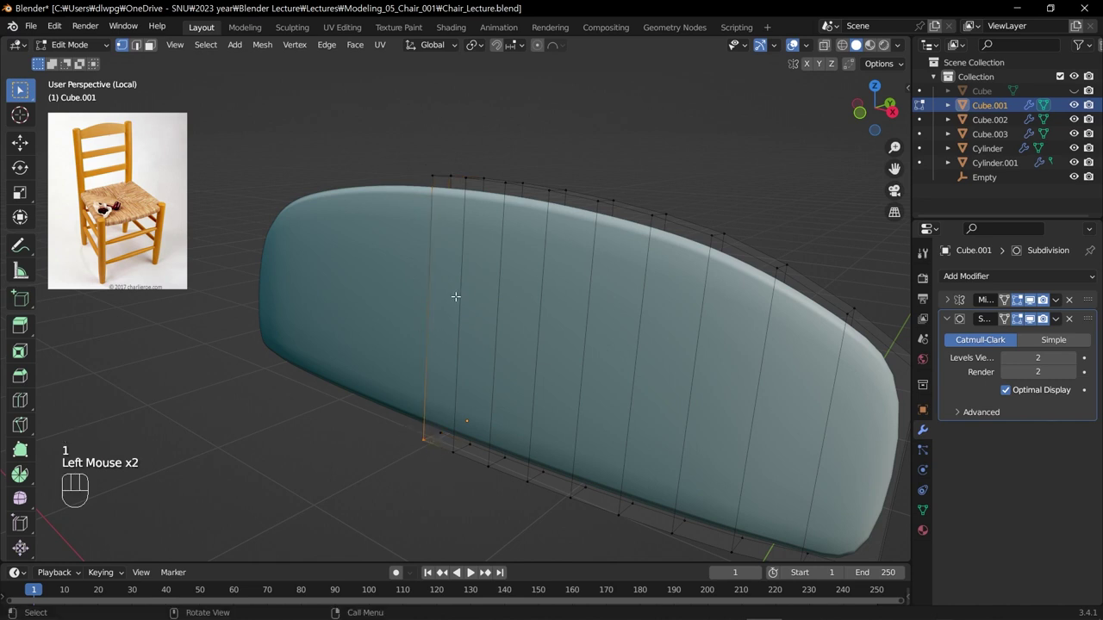
Step: Insert a loop cut across the backrest near its top edge and check it from the side
{"action": "key", "text": "ctrl+r"}
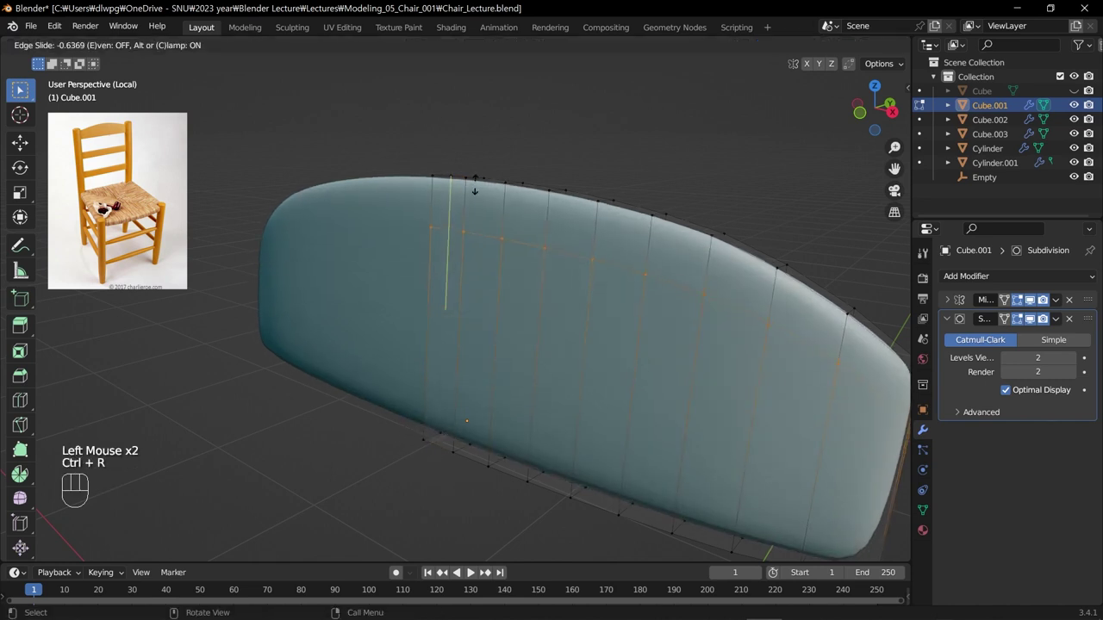
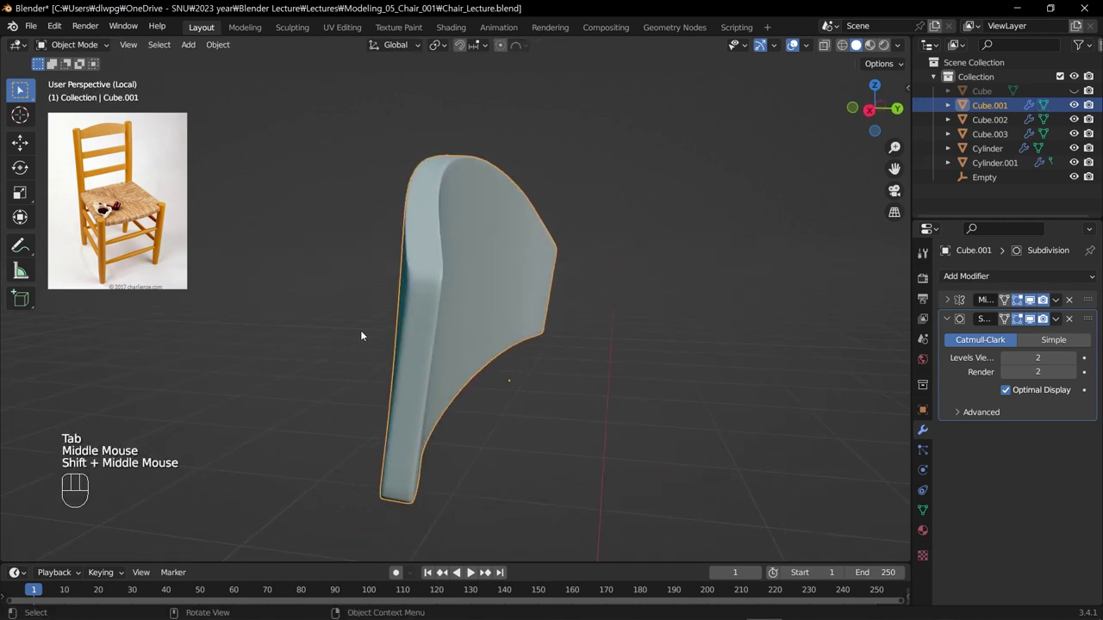
{"action": "left_click_drag", "start_coordinate": [367, 398], "coordinate": [500, 407]}
{"action": "left_click_drag", "start_coordinate": [539, 362], "coordinate": [498, 170]}
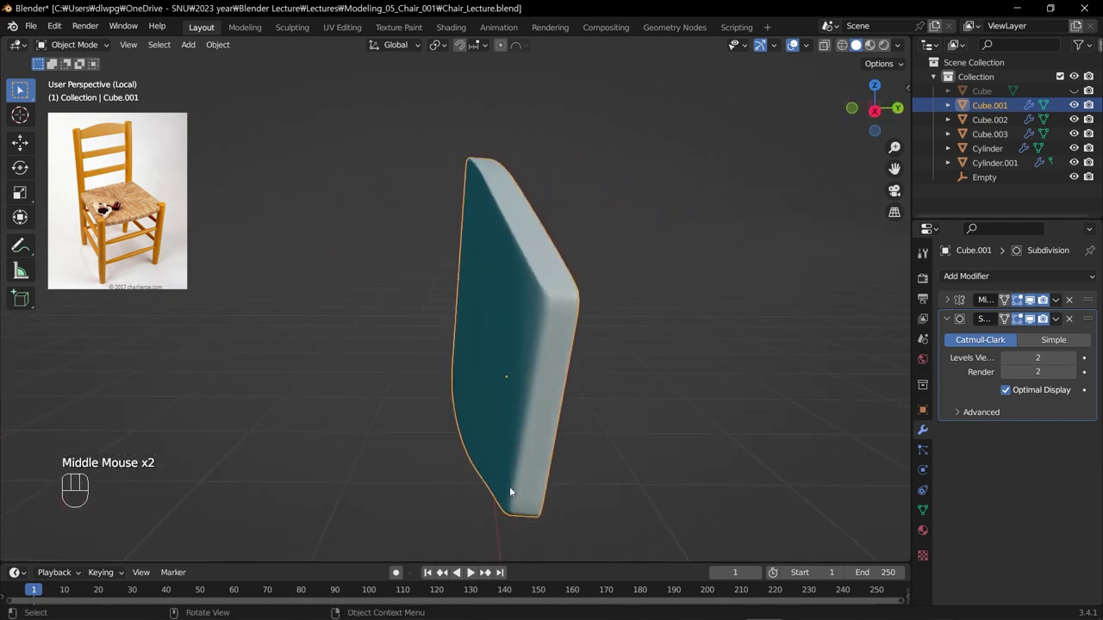
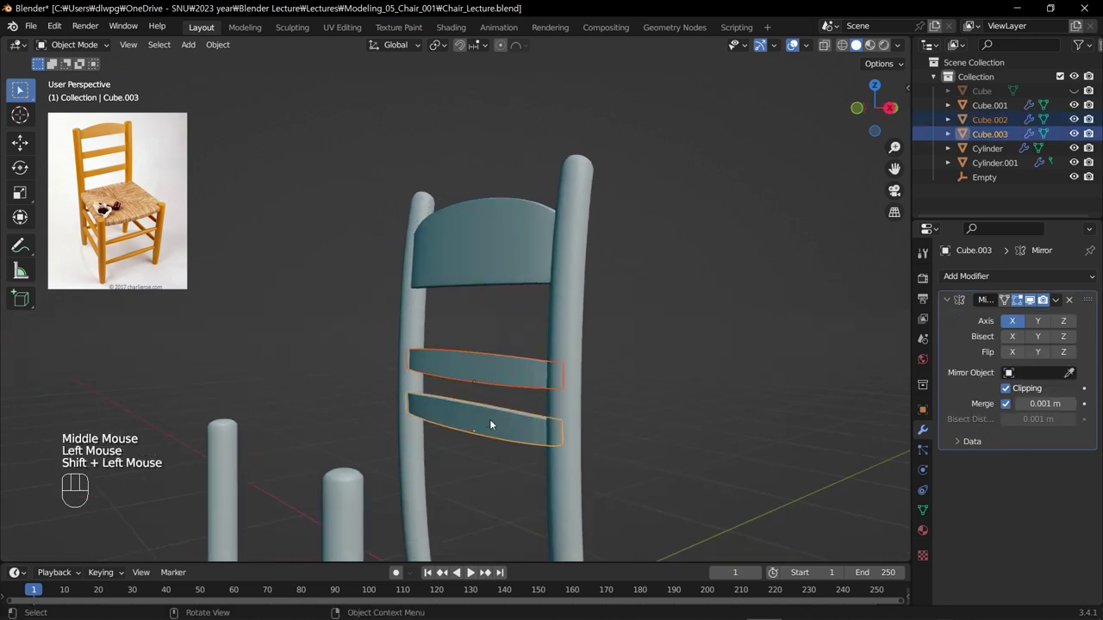
Step: In Right Orthographic view, move both slats about 0.16 m along the chair's height
{"action": "key", "text": "KP_3"}
{"action": "key", "text": "g"}
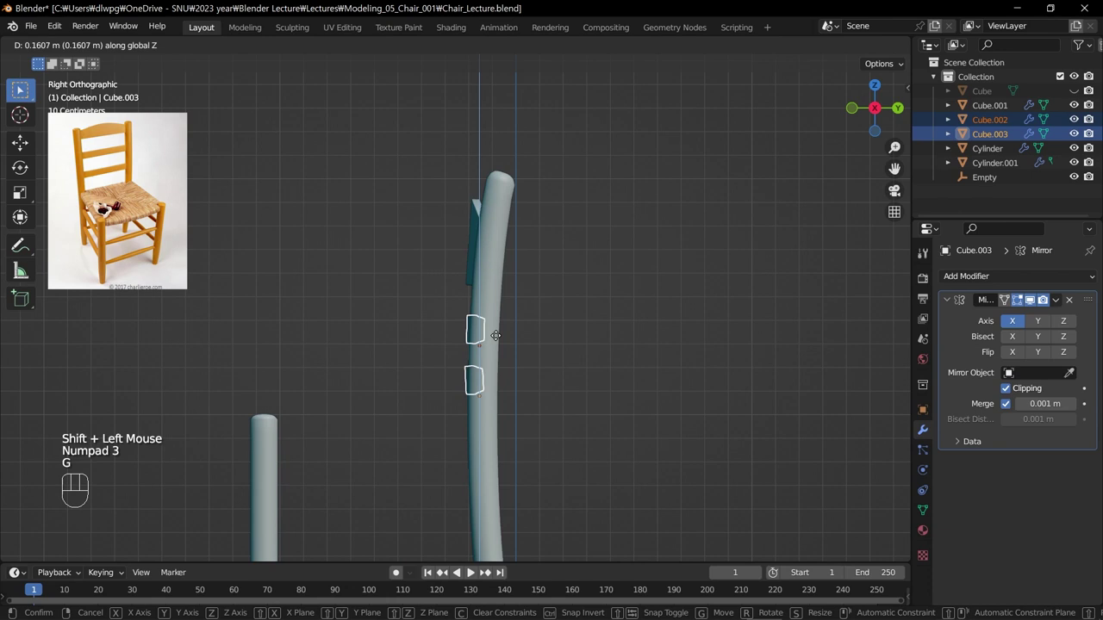
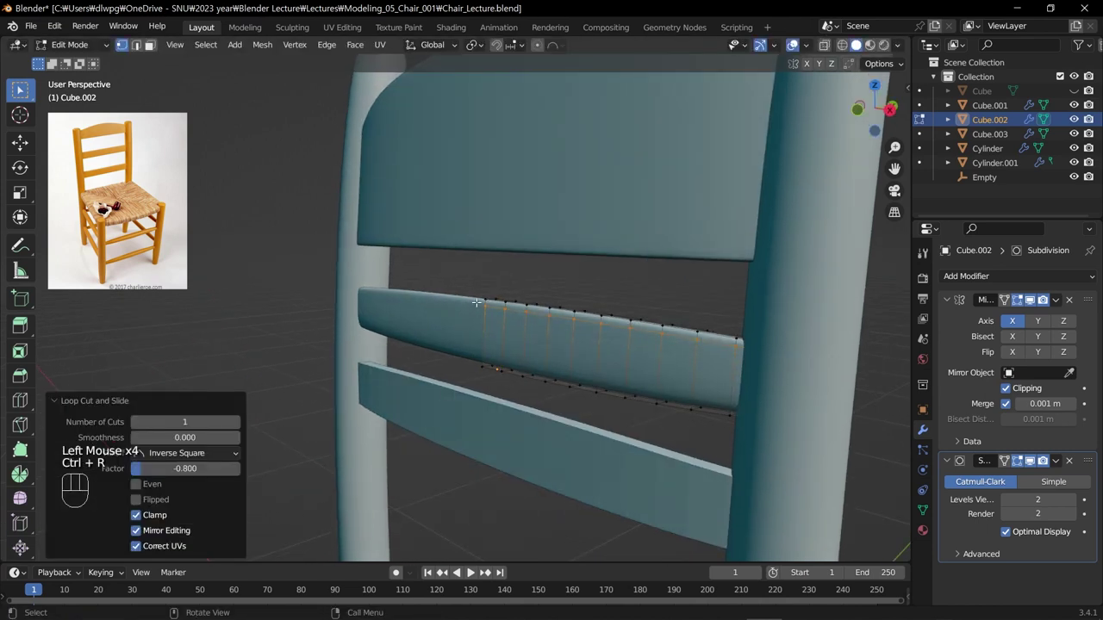
Step: Add loop cuts near the ends of Cube.002, confirm them and leave local view
{"action": "key", "text": "ctrl+r"}
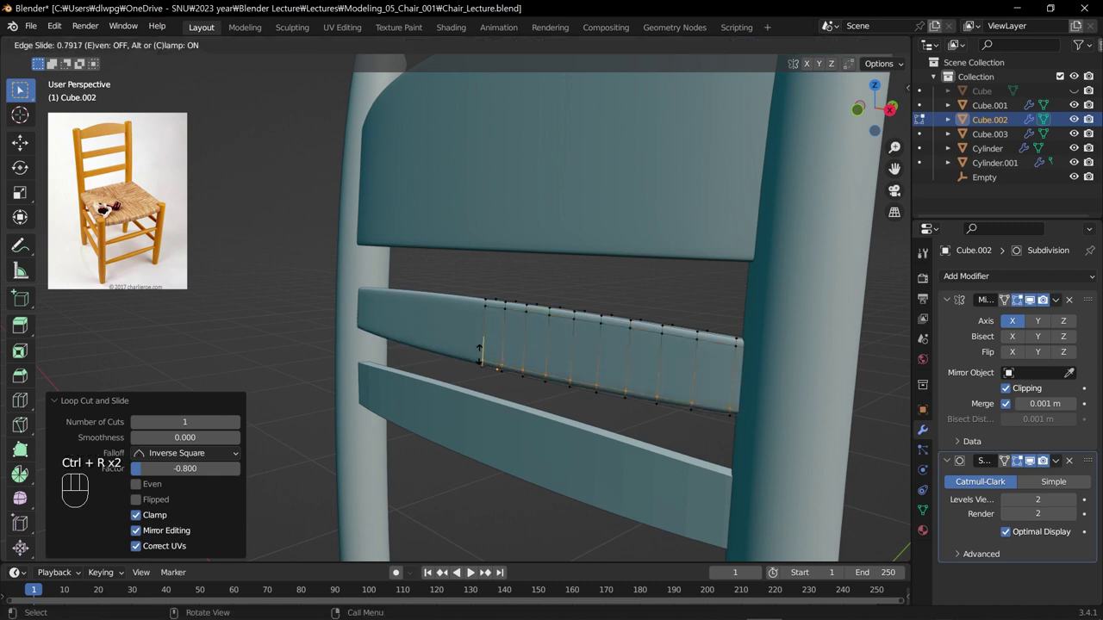
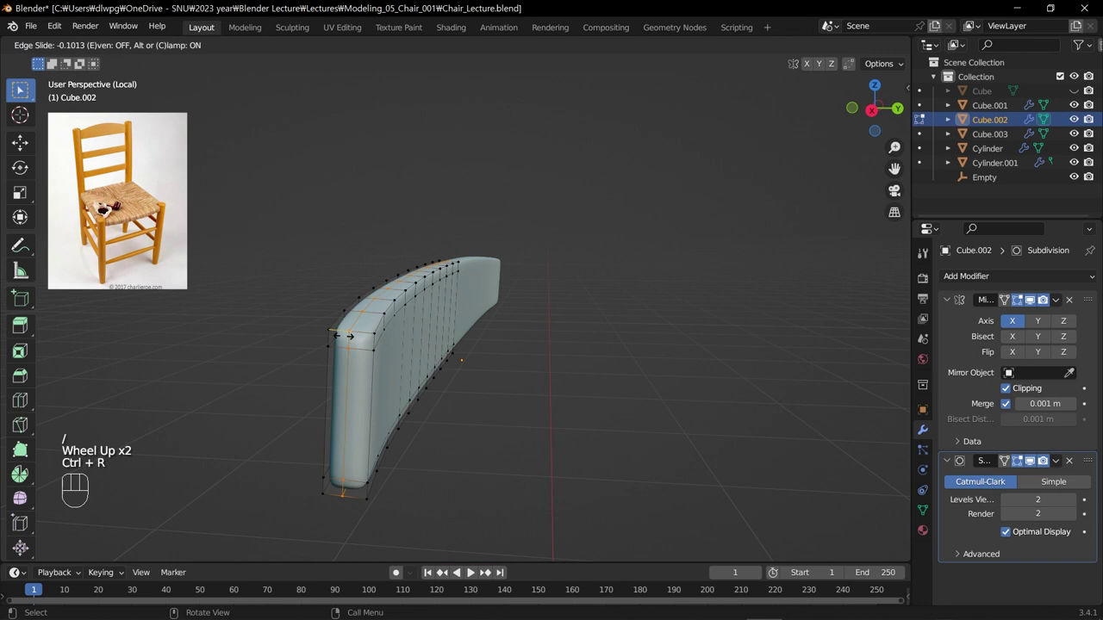
{"action": "key", "text": "ctrl+r"}
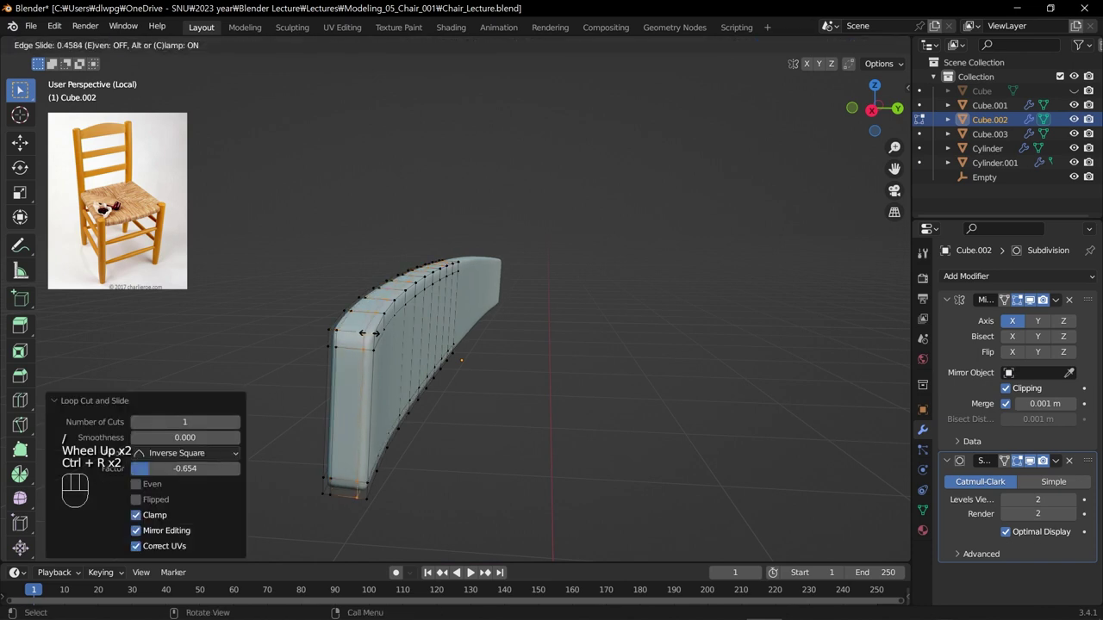
{"action": "key", "text": "Tab"}
{"action": "left_click_drag", "start_coordinate": [404, 403], "coordinate": [589, 417]}
{"action": "left_click_drag", "start_coordinate": [445, 423], "coordinate": [381, 422]}
{"action": "left_click_drag", "start_coordinate": [521, 413], "coordinate": [496, 384]}
{"action": "scroll", "scroll_direction": "up", "scroll_amount": 3}
{"action": "key", "text": "/"}
Step: Close in on the backrest slats, check the middle slat's mesh and select the lowest slat
{"action": "left_click_drag", "start_coordinate": [496, 373], "coordinate": [548, 389]}
{"action": "left_click", "coordinate": [539, 431]}
{"action": "right_click", "coordinate": [539, 439]}
{"action": "left_click_drag", "start_coordinate": [540, 440], "coordinate": [522, 345]}
{"action": "left_click_drag", "start_coordinate": [583, 419], "coordinate": [566, 385]}
{"action": "left_click_drag", "start_coordinate": [542, 402], "coordinate": [524, 308]}
{"action": "left_click", "coordinate": [530, 285]}
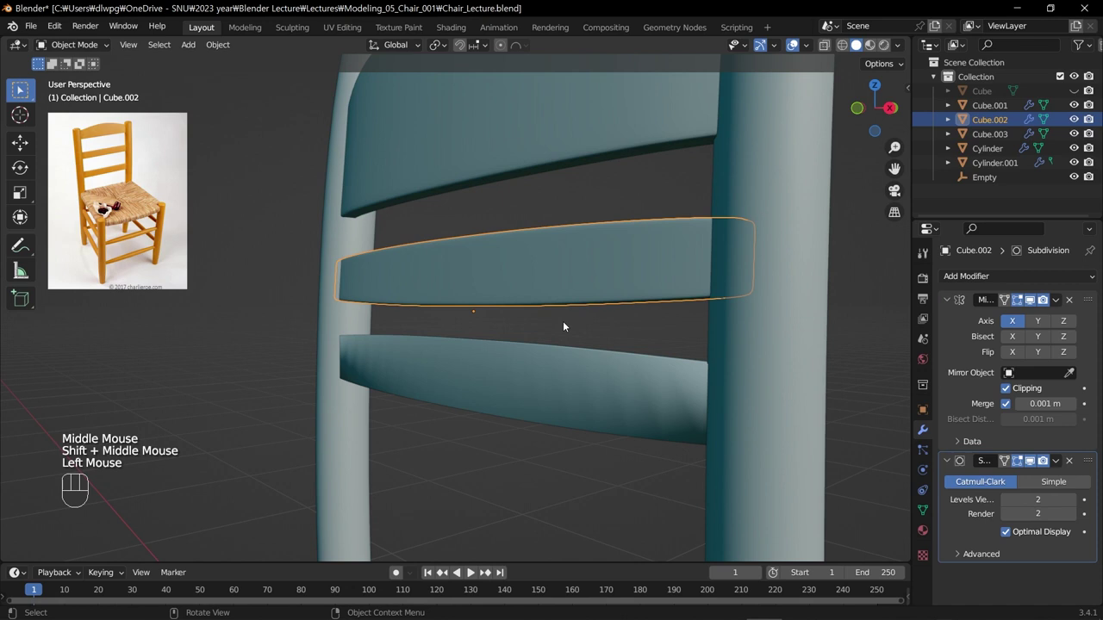
{"action": "key", "text": "Tab"}
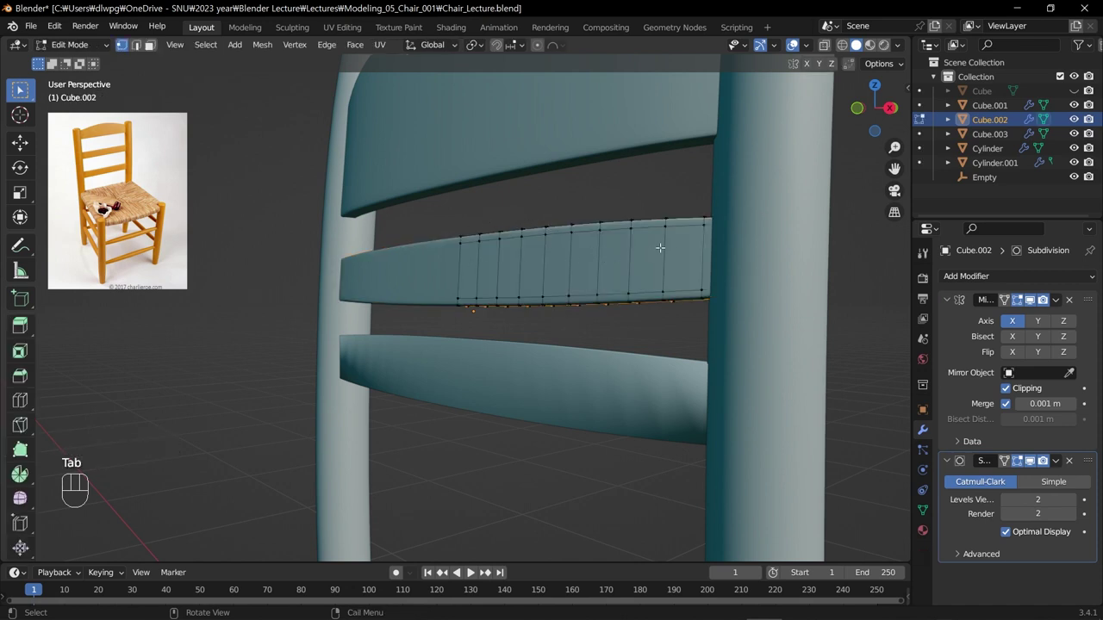
{"action": "key", "text": "Tab"}
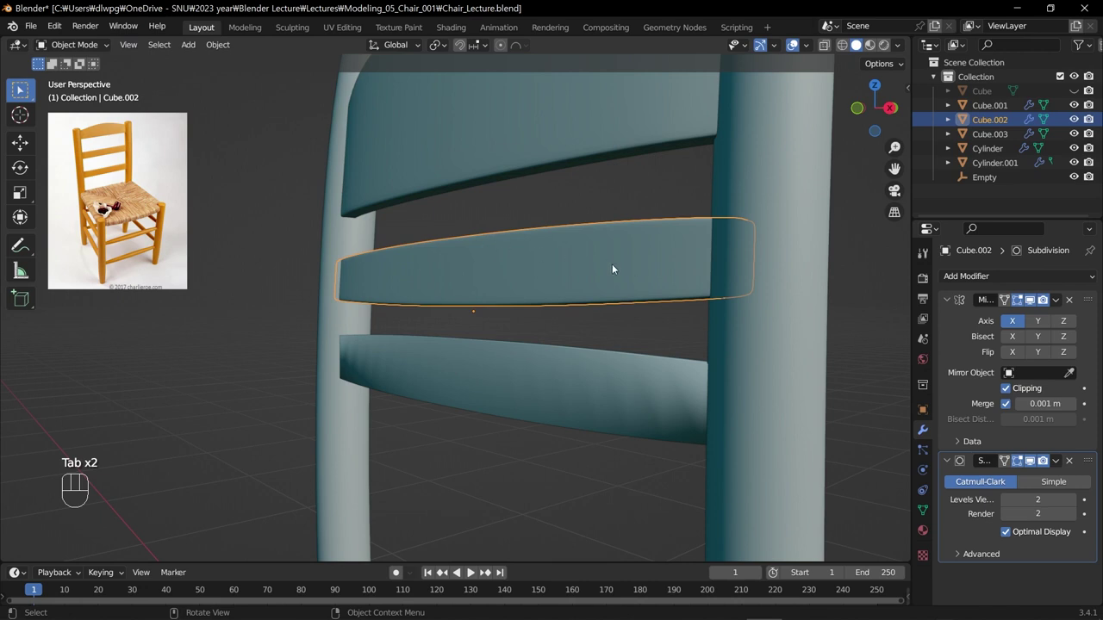
{"action": "left_click", "coordinate": [562, 370]}
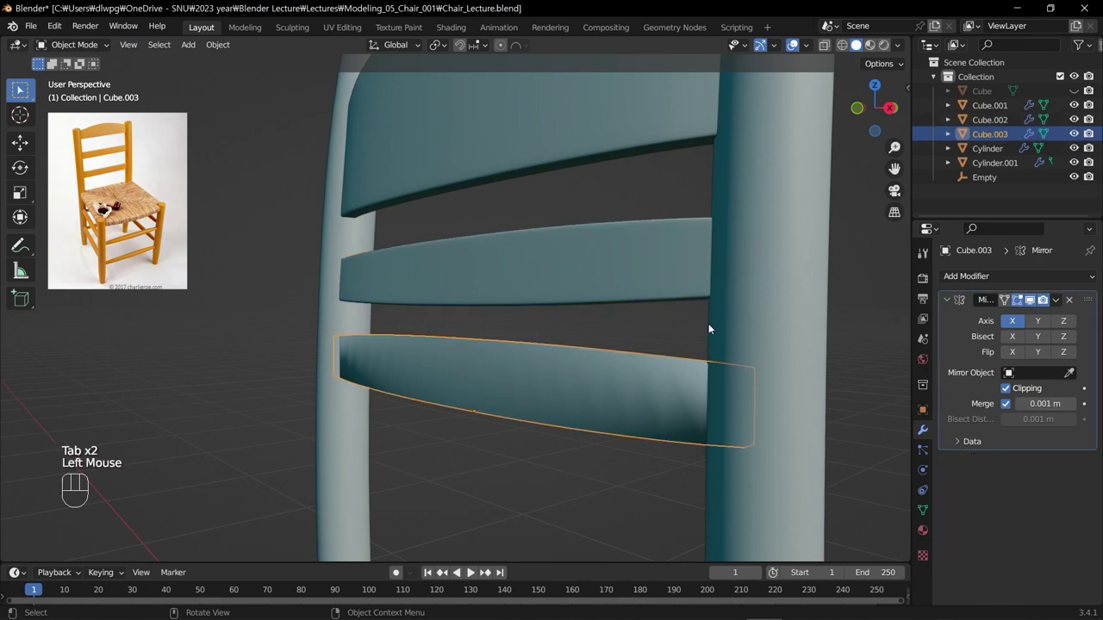
Step: Add a Subdivision Surface modifier at level 2 to Cube.003, the lowest slat
{"action": "left_click", "coordinate": [949, 302]}
{"action": "left_click_drag", "start_coordinate": [976, 284], "coordinate": [856, 540]}
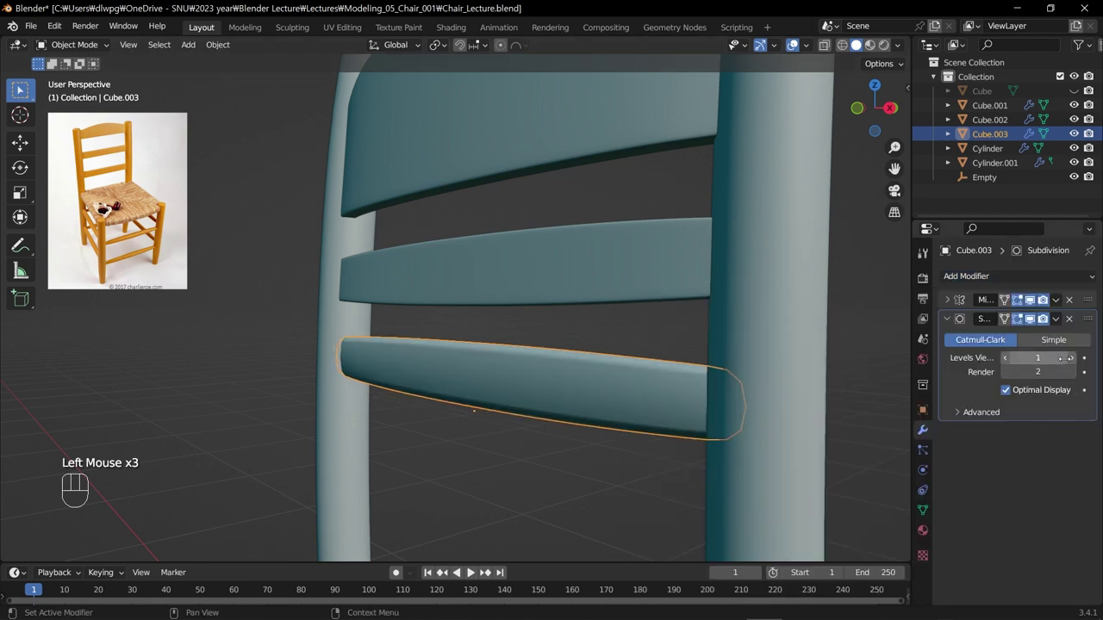
{"action": "left_click", "coordinate": [1075, 364]}
{"action": "left_click", "coordinate": [538, 481]}
{"action": "left_click_drag", "start_coordinate": [489, 439], "coordinate": [426, 454]}
{"action": "left_click", "coordinate": [491, 404]}
{"action": "left_click", "coordinate": [499, 316]}
Step: Isolate the lower slat and add edge loops near both ends, sliding each toward its end
{"action": "key", "text": "/"}
{"action": "left_click_drag", "start_coordinate": [546, 338], "coordinate": [626, 328]}
{"action": "scroll", "scroll_direction": "up", "scroll_amount": 3}
{"action": "left_click_drag", "start_coordinate": [574, 333], "coordinate": [544, 335]}
{"action": "key", "text": "Tab"}
{"action": "key", "text": "Tab"}
{"action": "left_click", "coordinate": [508, 429]}
{"action": "left_click", "coordinate": [516, 389]}
{"action": "key", "text": "Tab"}
{"action": "key", "text": "Tab"}
{"action": "left_click", "coordinate": [515, 380]}
{"action": "key", "text": "Tab"}
{"action": "key", "text": "ctrl+r"}
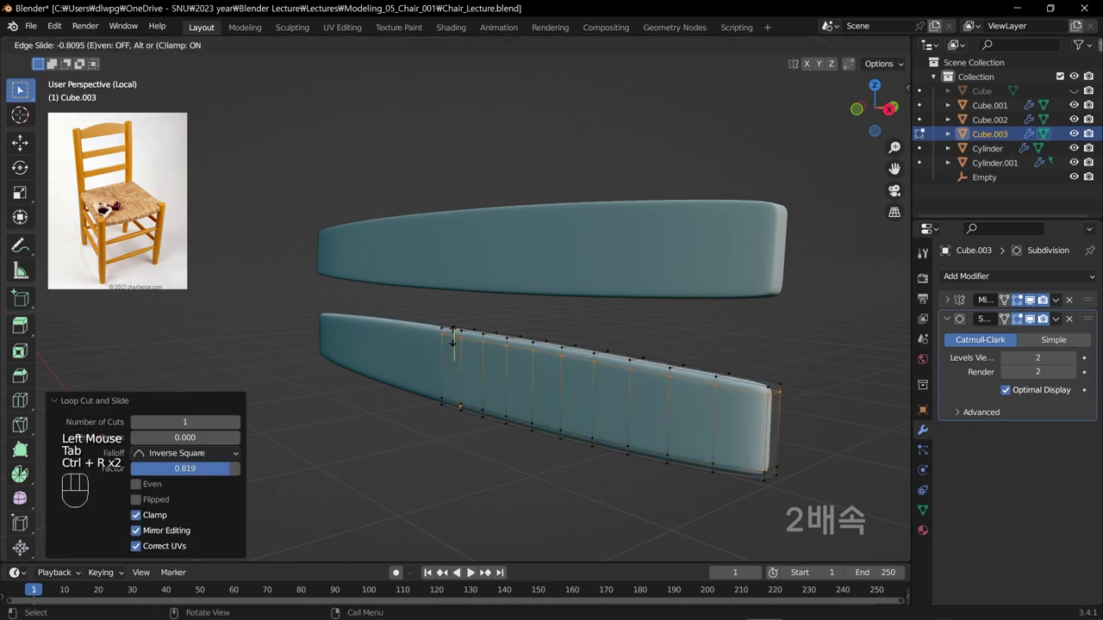
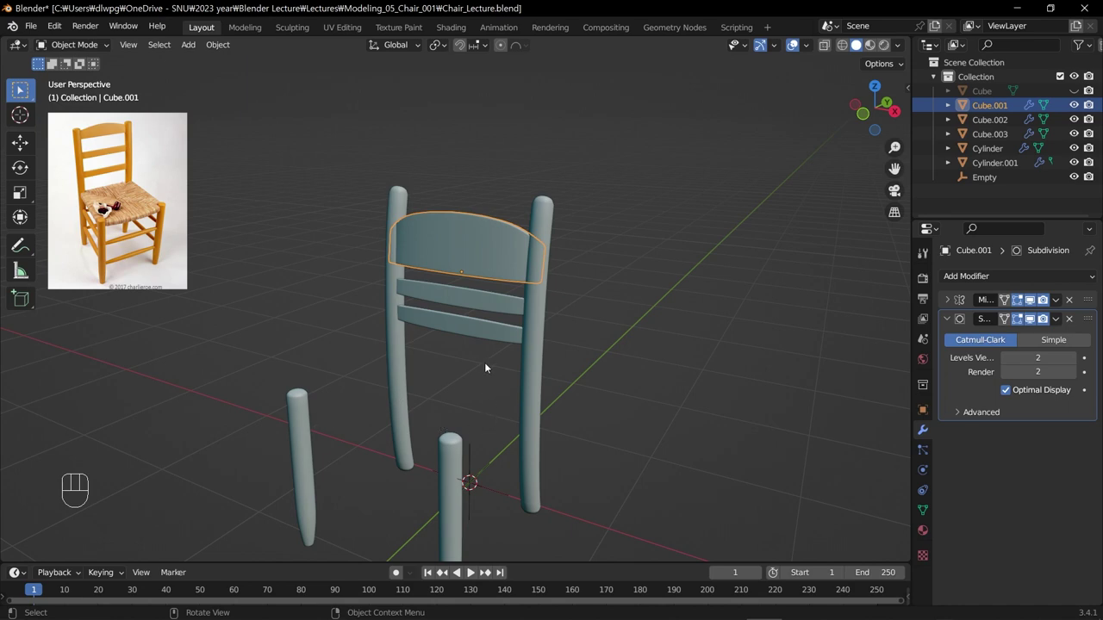
Step: Add a cube, move it up between the legs and shrink it toward seat size
{"action": "left_click", "coordinate": [479, 396]}
{"action": "key", "text": "shift+a"}
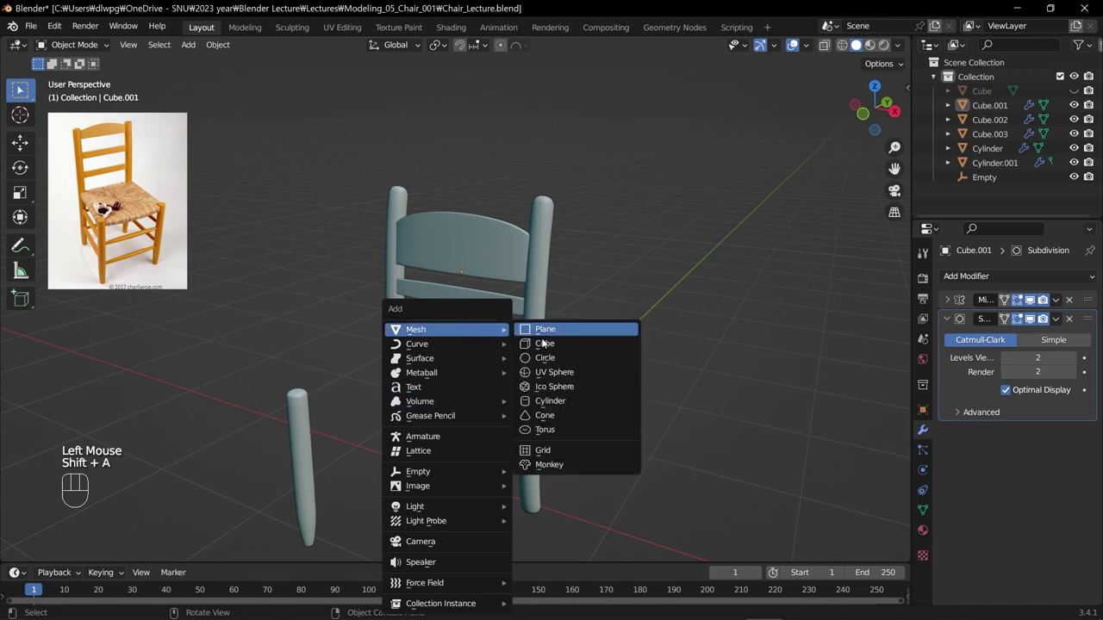
{"action": "scroll", "scroll_direction": "down", "scroll_amount": 3}
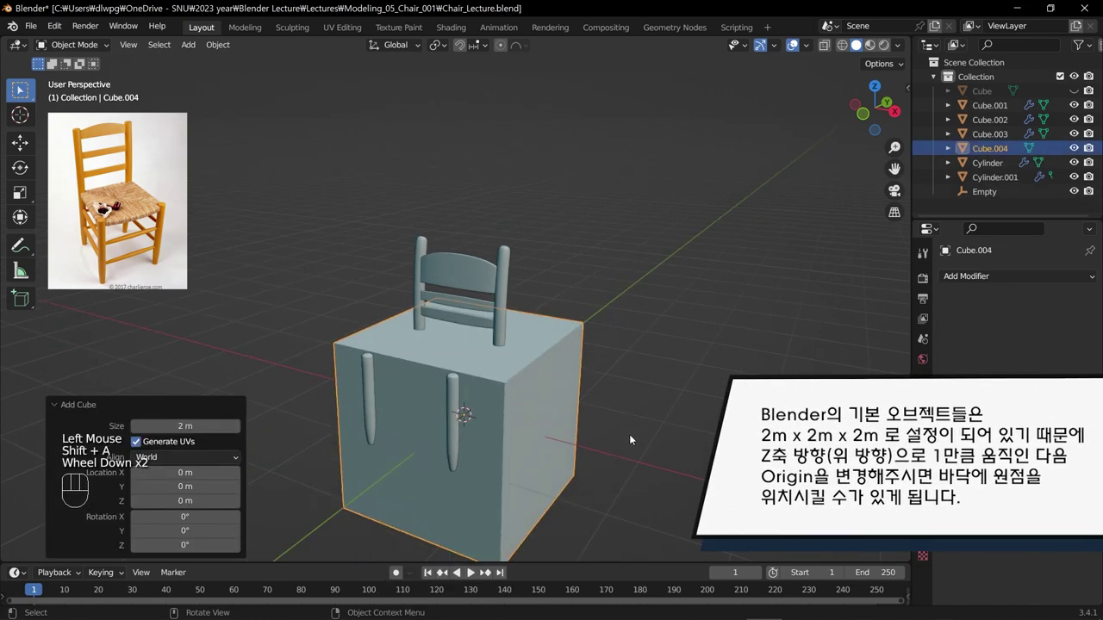
{"action": "key", "text": "g"}
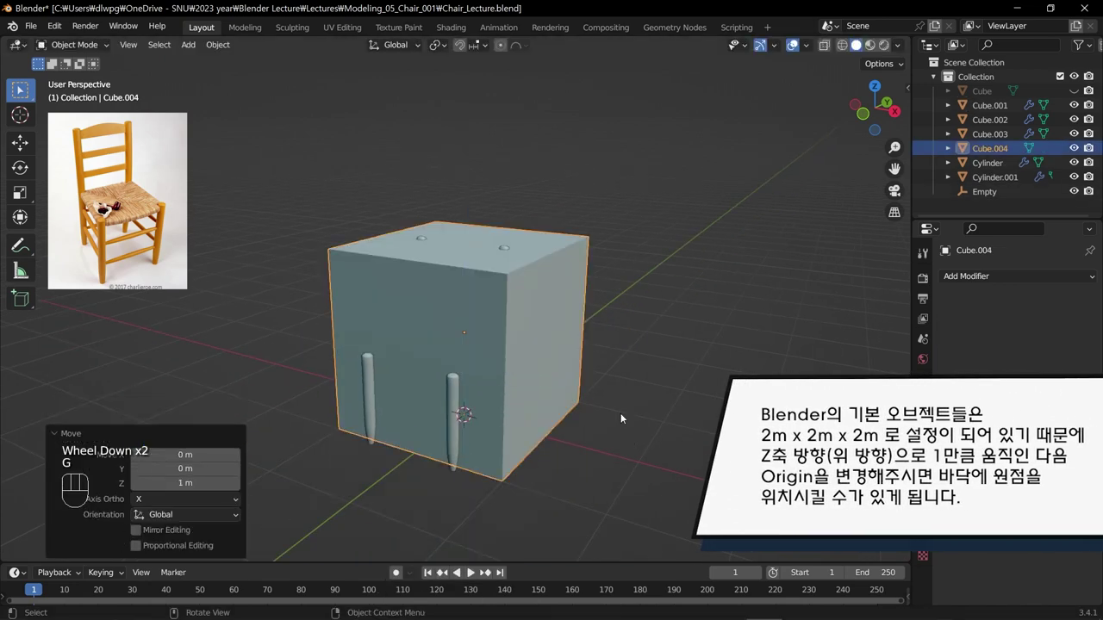
{"action": "left_click_drag", "start_coordinate": [225, 48], "coordinate": [437, 114]}
{"action": "left_click_drag", "start_coordinate": [548, 262], "coordinate": [496, 272]}
{"action": "key", "text": "s"}
Step: Size the seat box in top view, halve it in Edit Mode and add a Mirror modifier on X with Clipping
{"action": "key", "text": "KP_7"}
{"action": "key", "text": "g"}
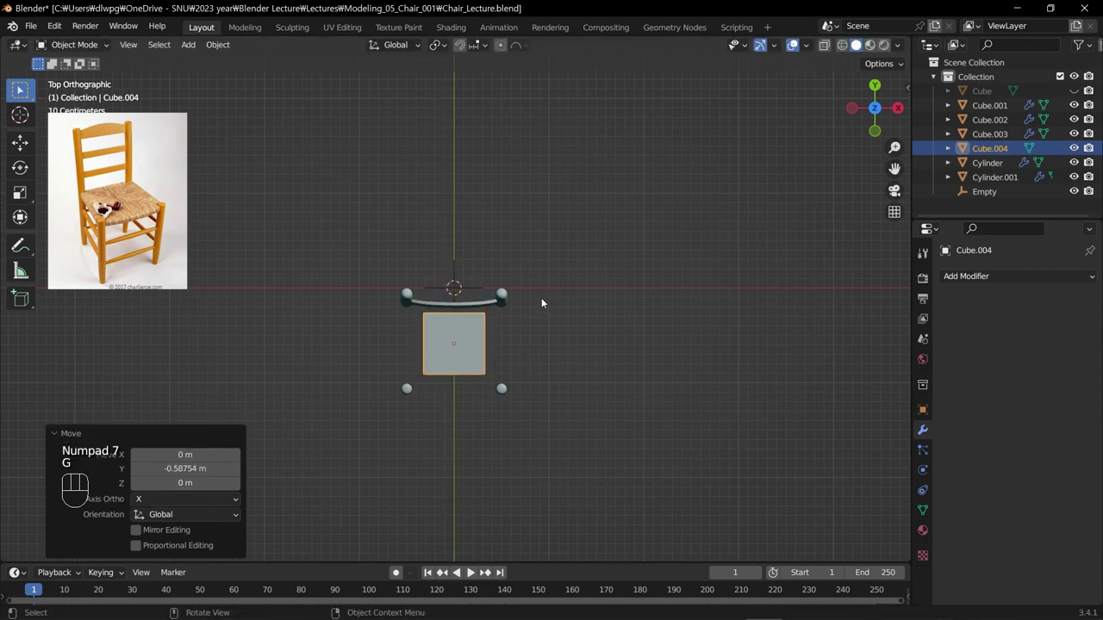
{"action": "key", "text": "ctrl+z"}
{"action": "left_click_drag", "start_coordinate": [558, 291], "coordinate": [560, 263]}
{"action": "key", "text": "/"}
{"action": "left_click_drag", "start_coordinate": [541, 379], "coordinate": [538, 330]}
{"action": "scroll", "scroll_direction": "down", "scroll_amount": 3}
{"action": "key", "text": "Tab"}
{"action": "key", "text": "ctrl+r"}
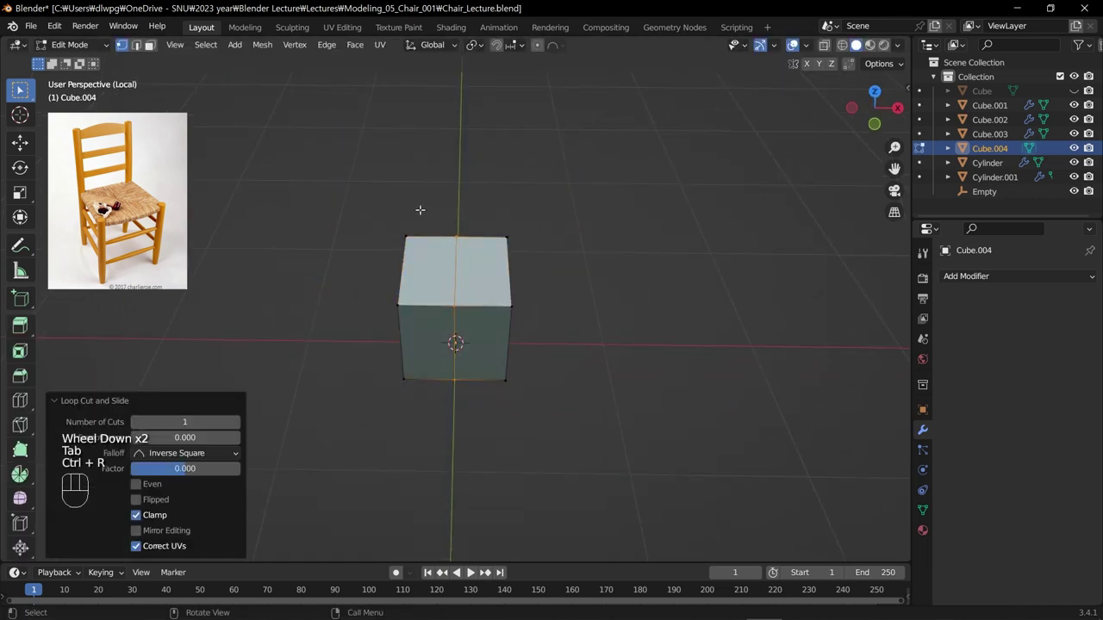
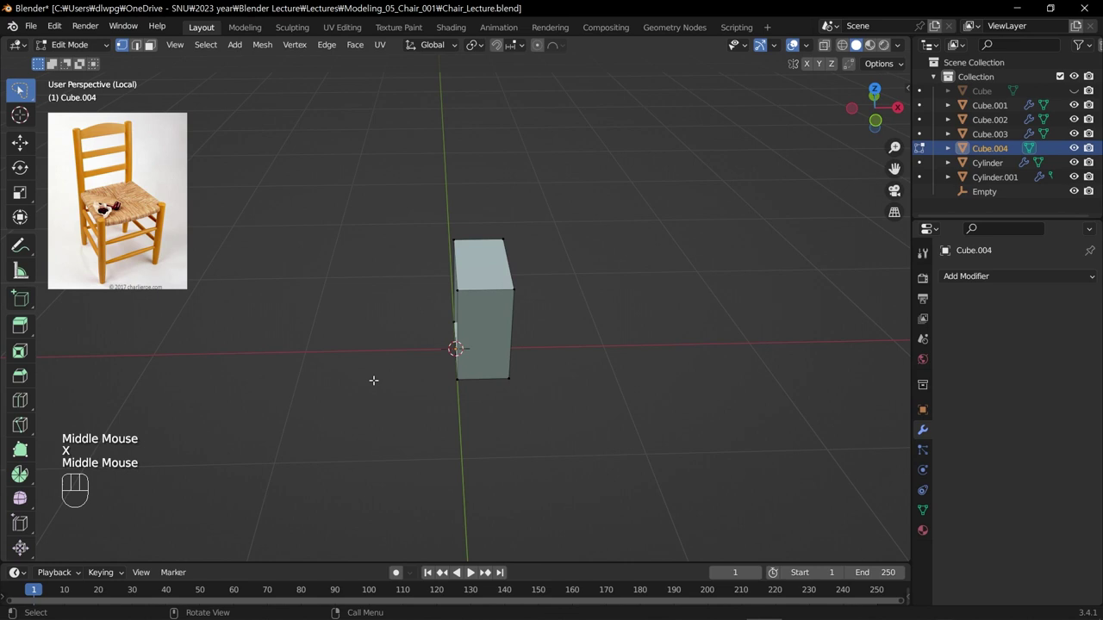
{"action": "left_click_drag", "start_coordinate": [993, 284], "coordinate": [821, 447]}
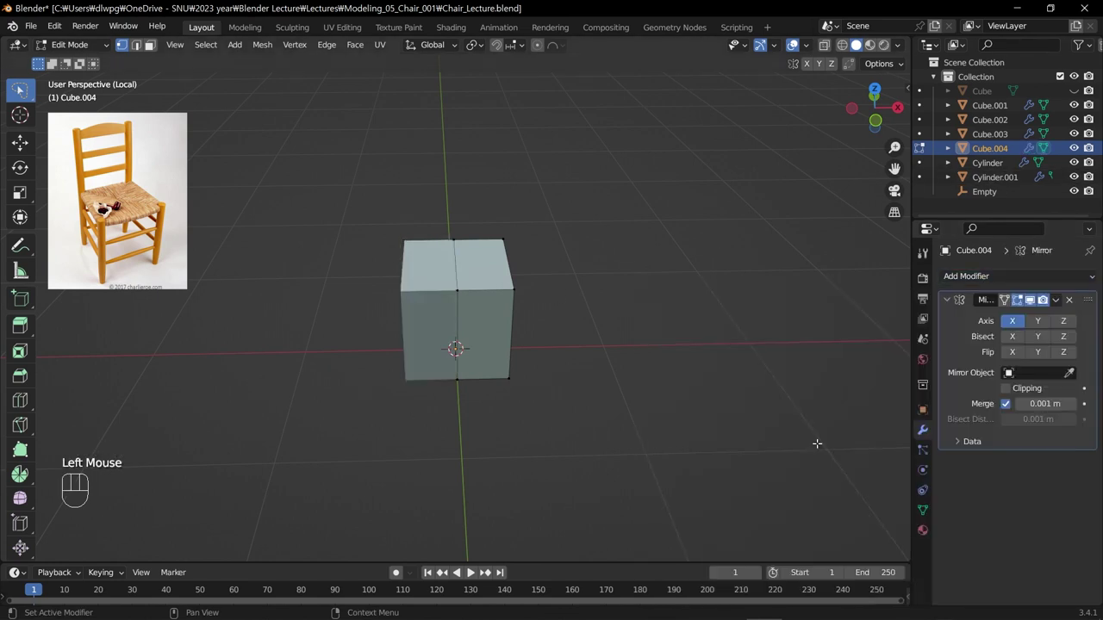
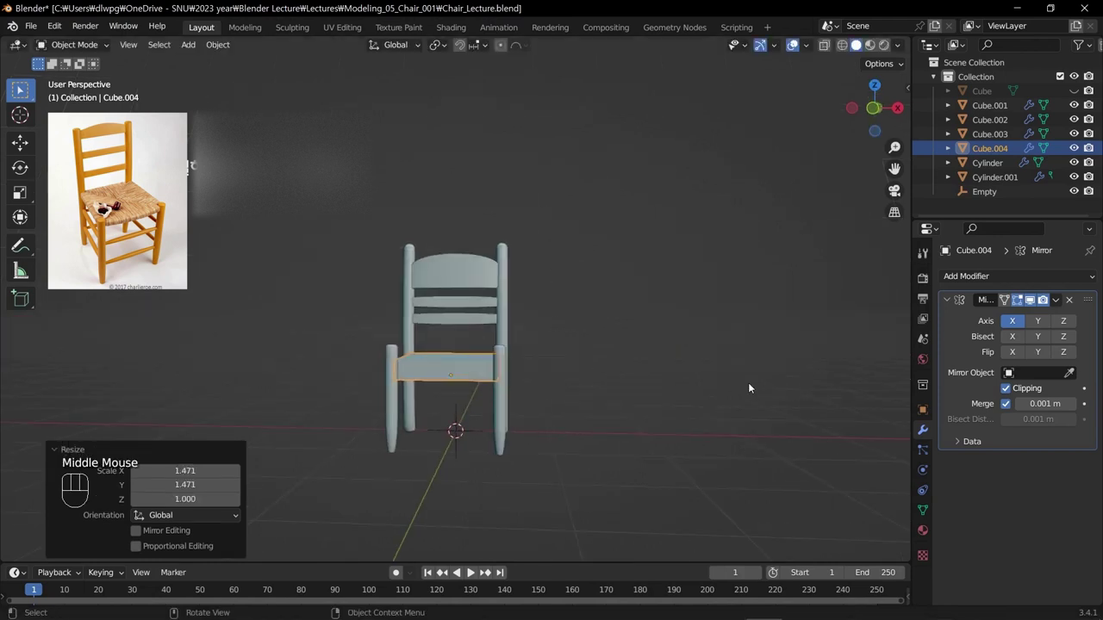
Step: Scale the seat to about 0.95 between the legs and adjust its height in side view
{"action": "key", "text": "s"}
{"action": "left_click_drag", "start_coordinate": [626, 375], "coordinate": [636, 451]}
{"action": "left_click_drag", "start_coordinate": [615, 408], "coordinate": [610, 406]}
{"action": "scroll", "scroll_direction": "up", "scroll_amount": 3}
{"action": "key", "text": "s"}
{"action": "left_click_drag", "start_coordinate": [620, 398], "coordinate": [541, 373]}
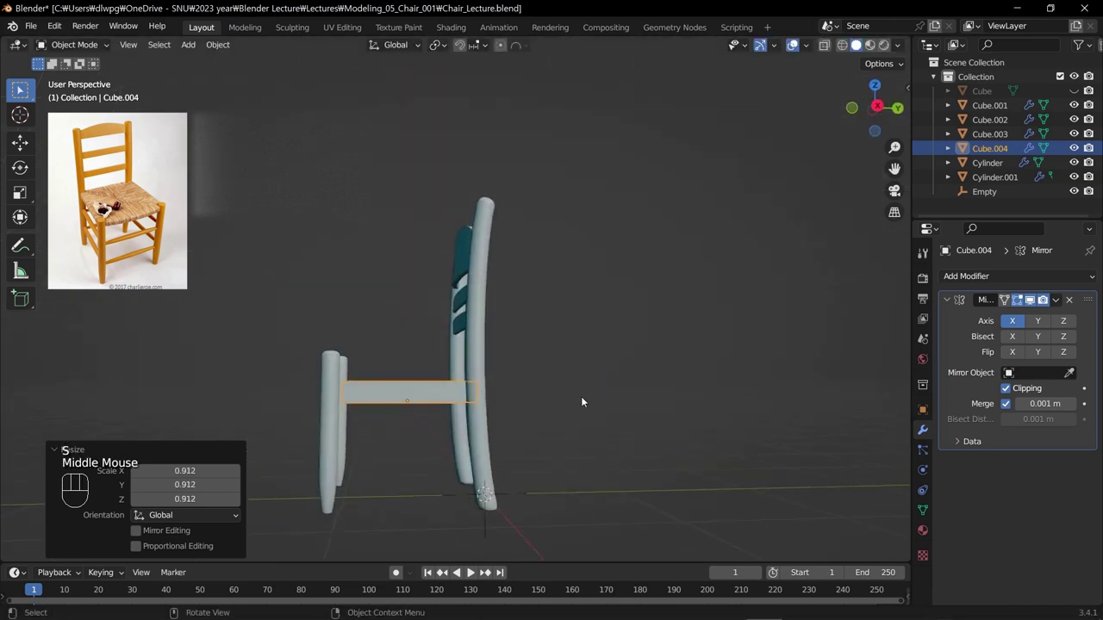
{"action": "key", "text": "g"}
Step: Cut two edge loops across the seat in Edit Mode
{"action": "left_click_drag", "start_coordinate": [463, 383], "coordinate": [509, 434]}
{"action": "left_click_drag", "start_coordinate": [496, 426], "coordinate": [516, 432]}
{"action": "key", "text": "Tab"}
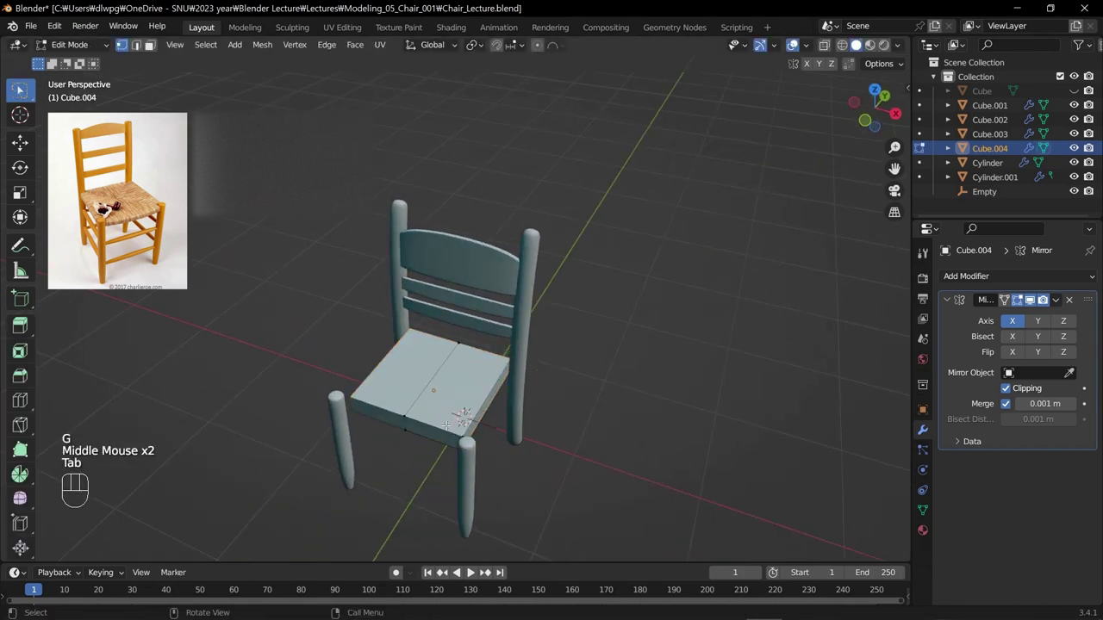
{"action": "key", "text": "ctrl+r"}
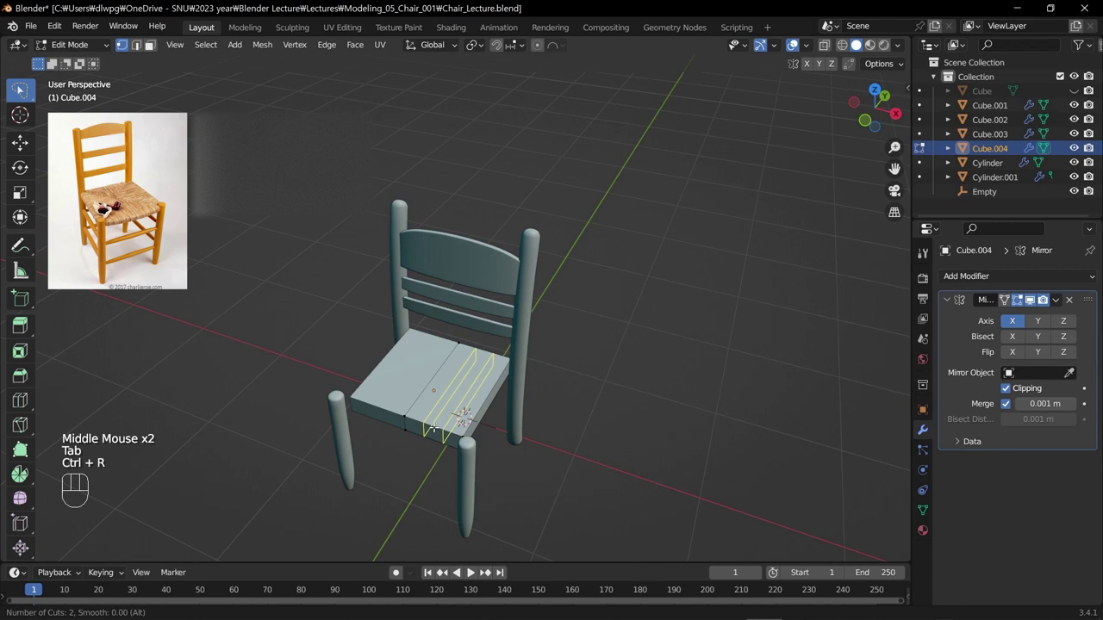
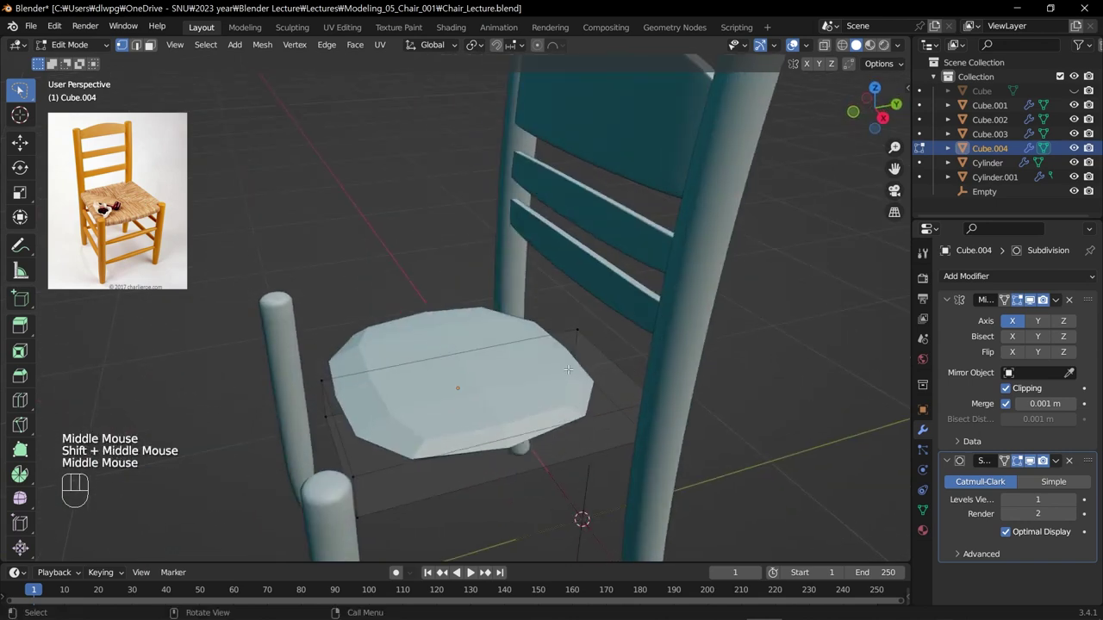
Step: Undo the seat's smoothing and toggle into Edit Mode on the seat mesh
{"action": "left_click", "coordinate": [1073, 461]}
{"action": "key", "text": "ctrl+shift+z"}
{"action": "key", "text": "Tab"}
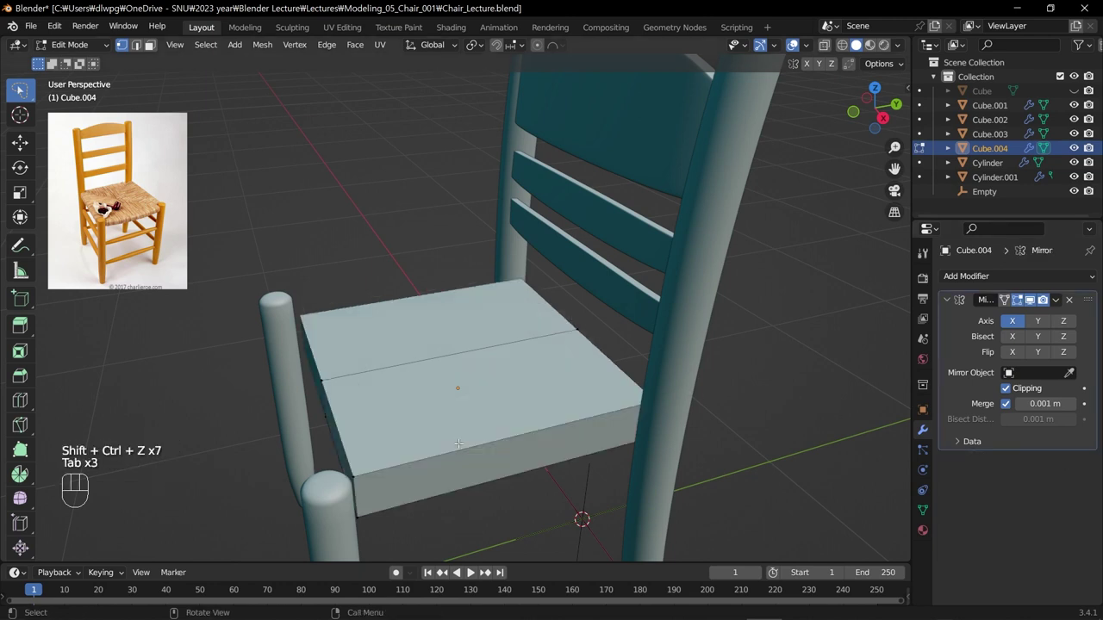
{"action": "key", "text": "Tab"}
{"action": "key", "text": "Tab"}
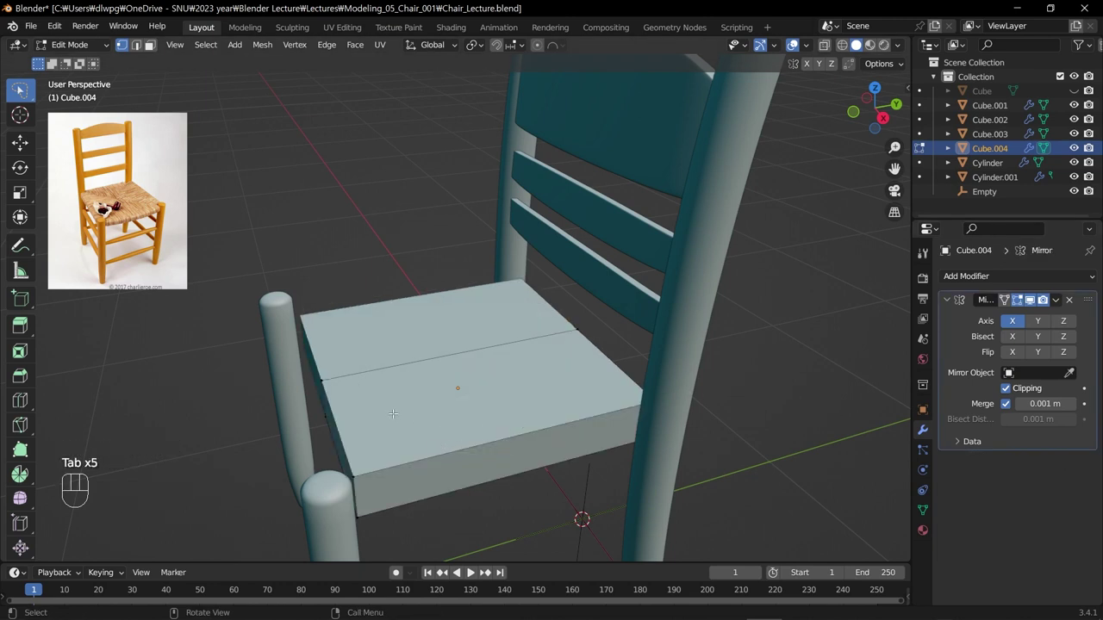
Step: Loop-cut the seat in both directions into a dense grid and finish editing
{"action": "key", "text": "ctrl+r"}
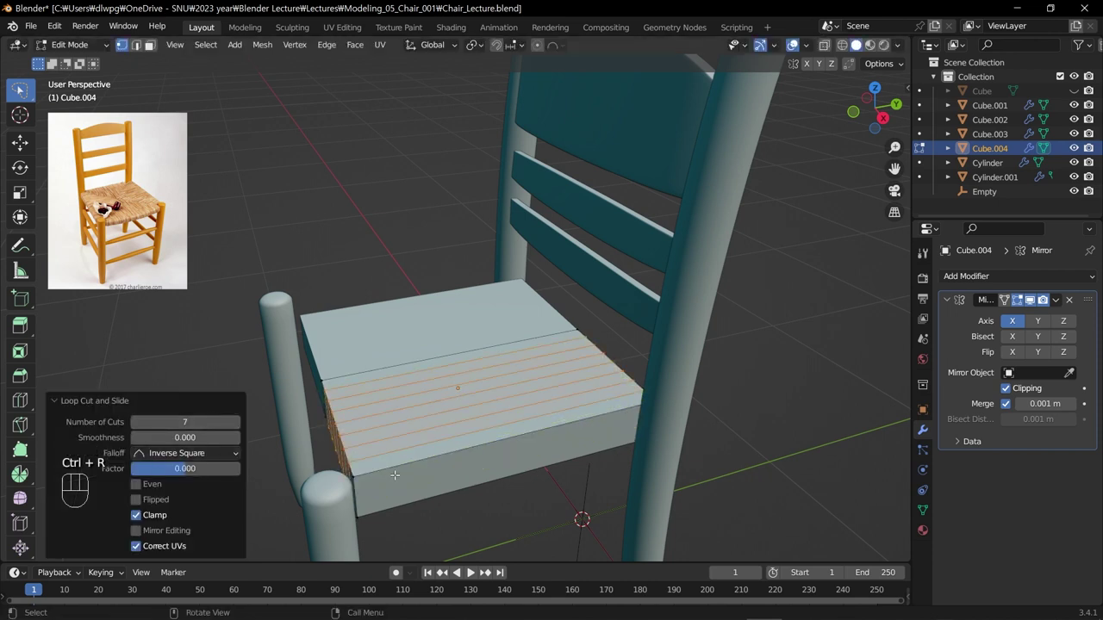
{"action": "key", "text": "Tab"}
{"action": "key", "text": "Tab"}
{"action": "key", "text": "ctrl+r"}
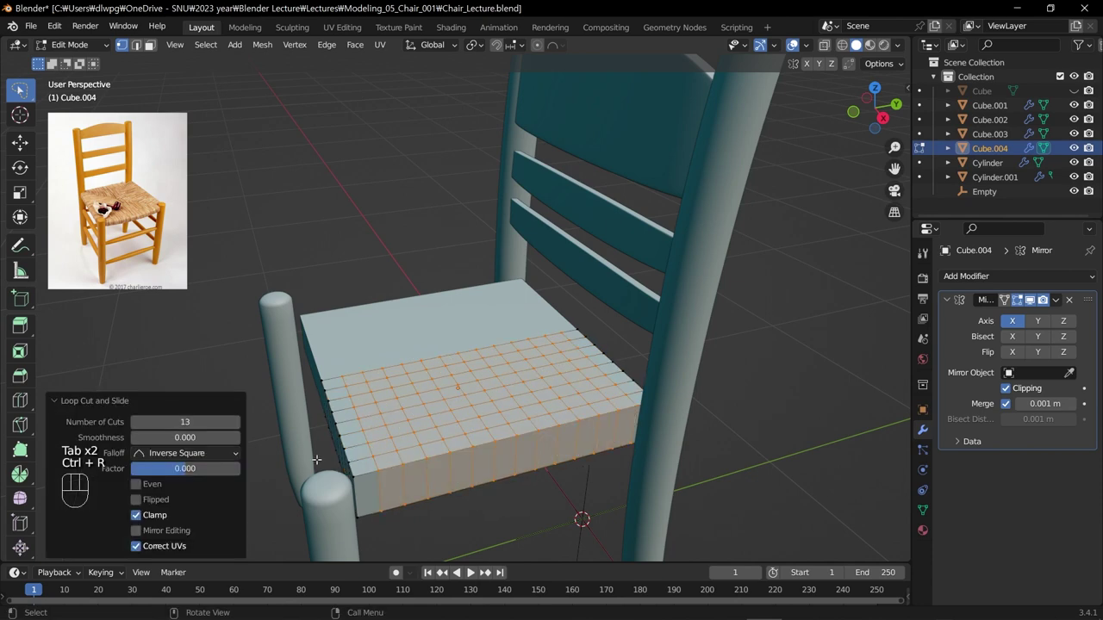
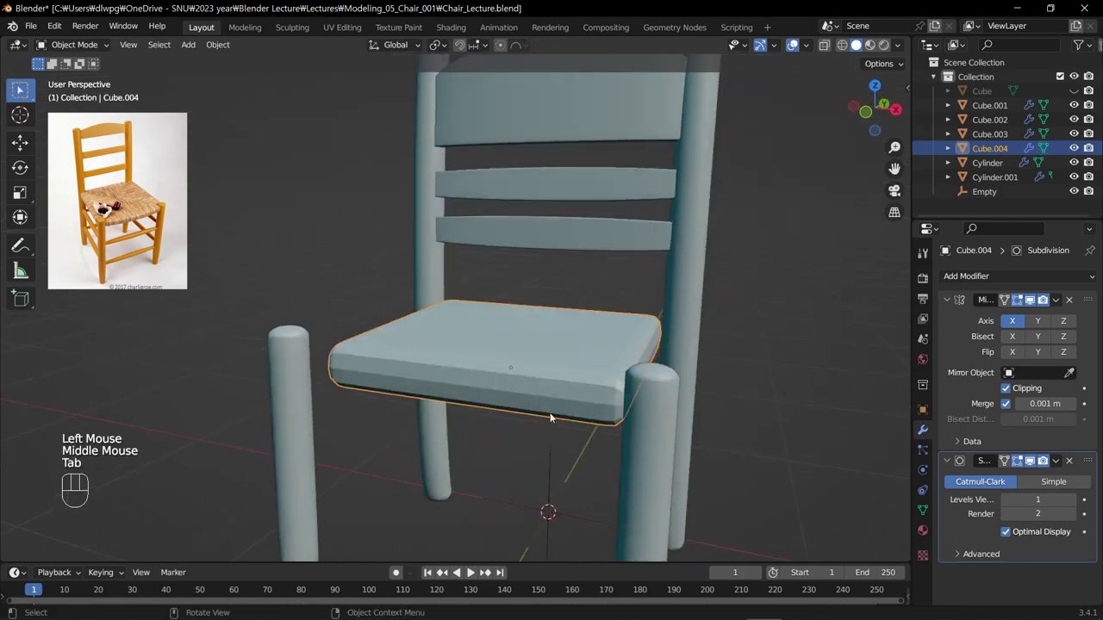
Step: Inspect the smoothed seat and raise its Subdivision viewport level to 2
{"action": "left_click_drag", "start_coordinate": [504, 393], "coordinate": [382, 379]}
{"action": "scroll", "scroll_direction": "up", "scroll_amount": 3}
{"action": "scroll", "scroll_direction": "down", "scroll_amount": 3}
{"action": "left_click_drag", "start_coordinate": [396, 386], "coordinate": [517, 390]}
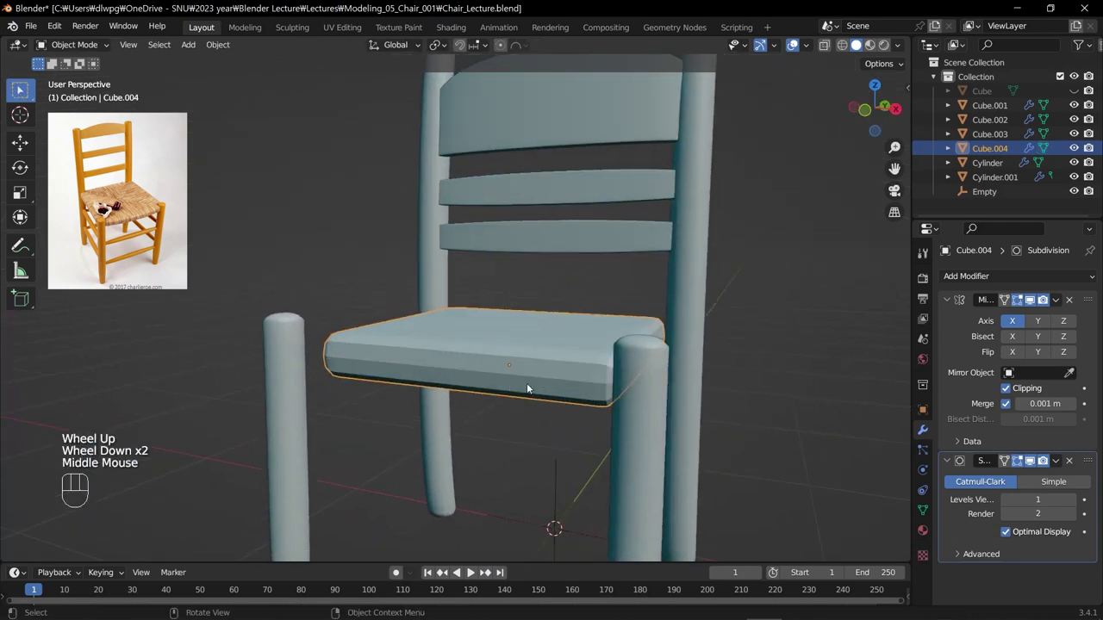
{"action": "left_click_drag", "start_coordinate": [514, 382], "coordinate": [508, 340]}
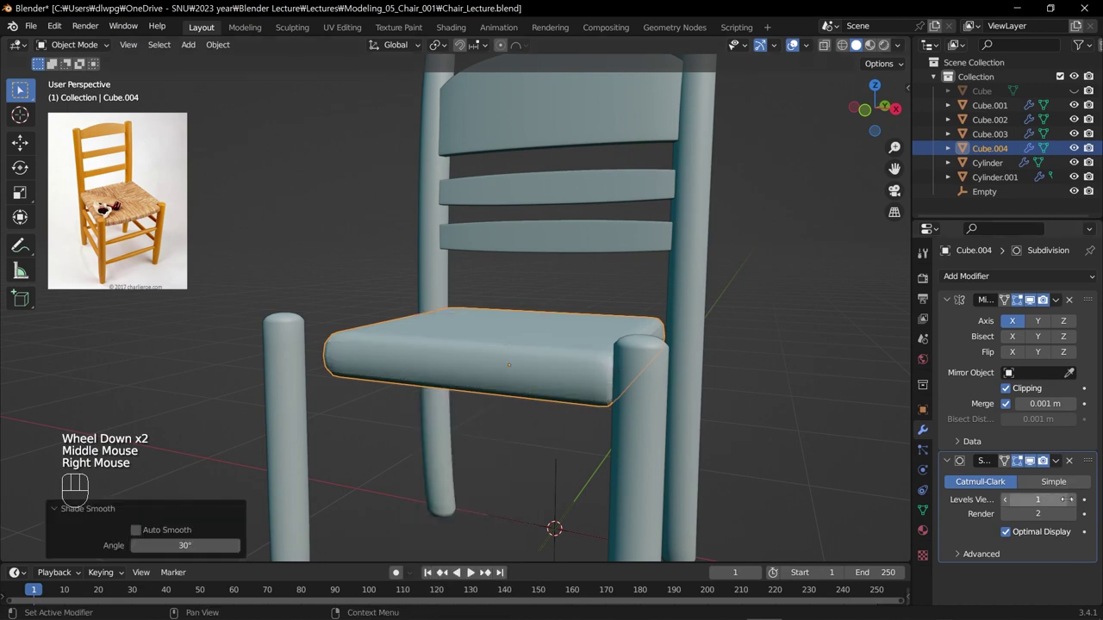
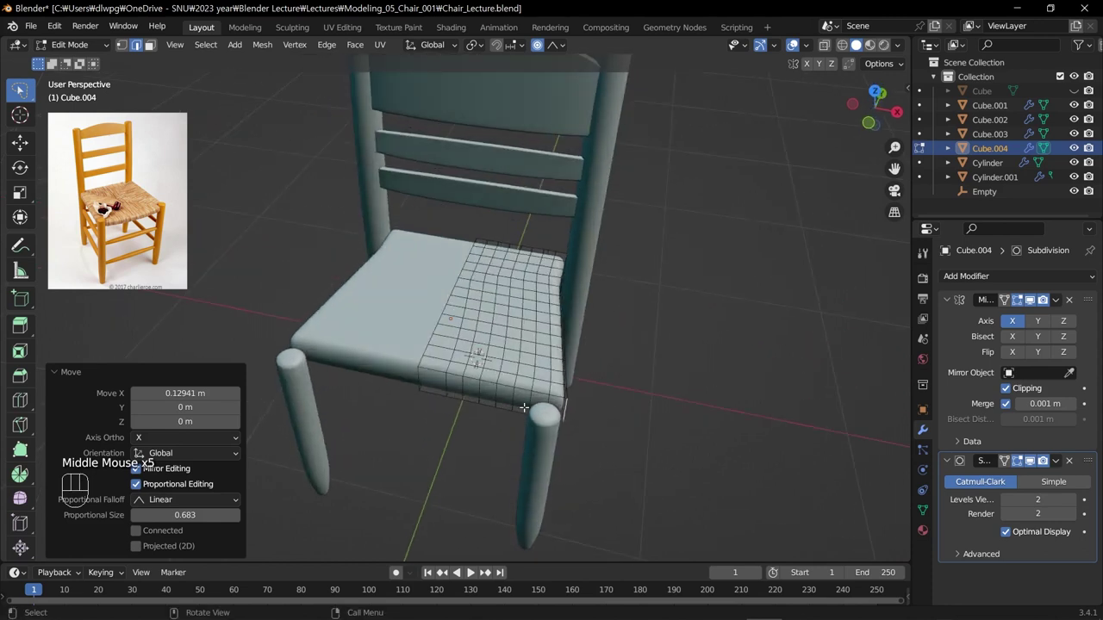
Step: Move the seat's side vertices outward along X with proportional falloff, then view from top
{"action": "key", "text": "g"}
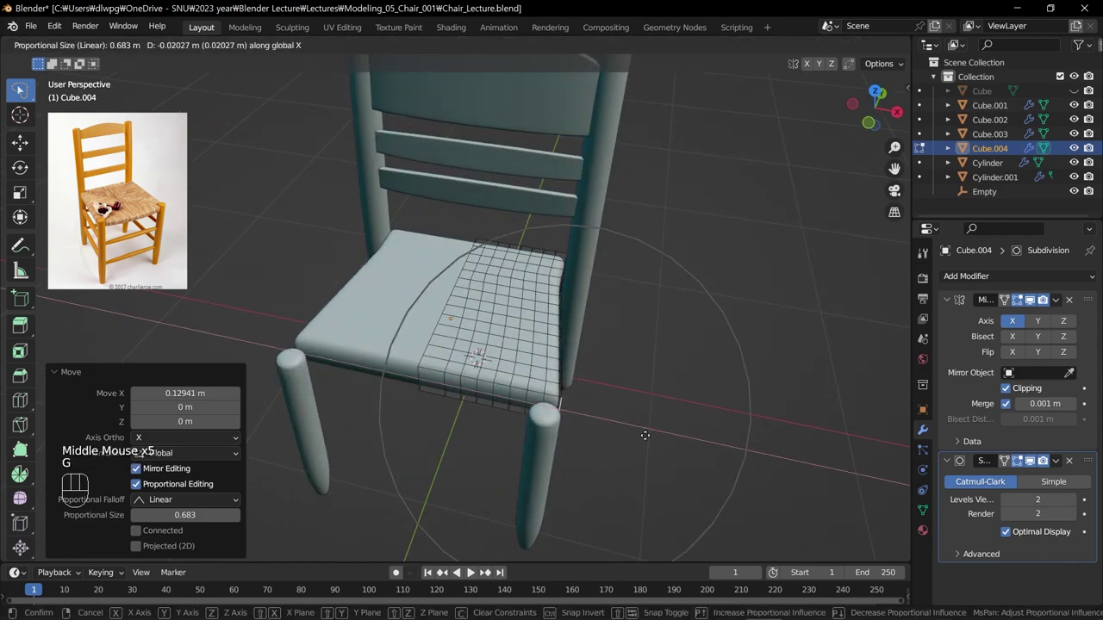
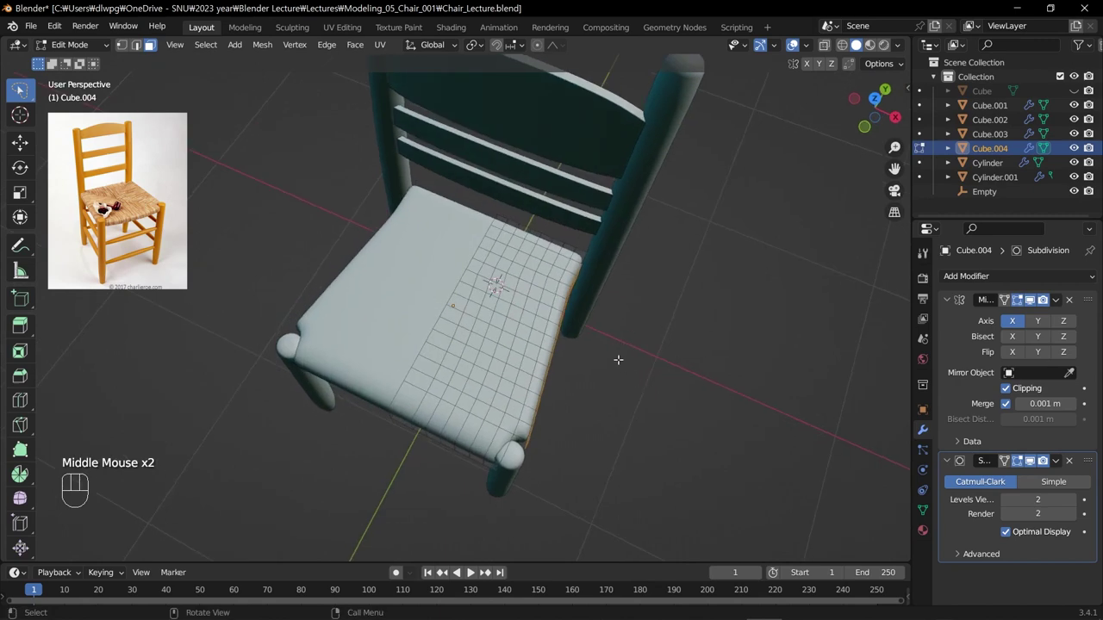
{"action": "key", "text": "e"}
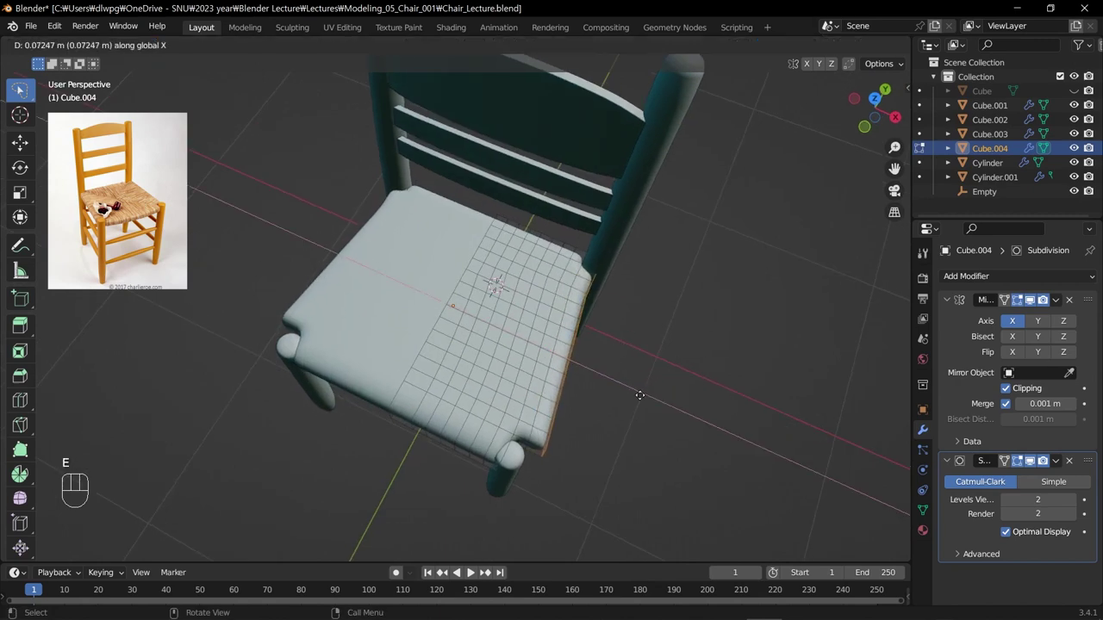
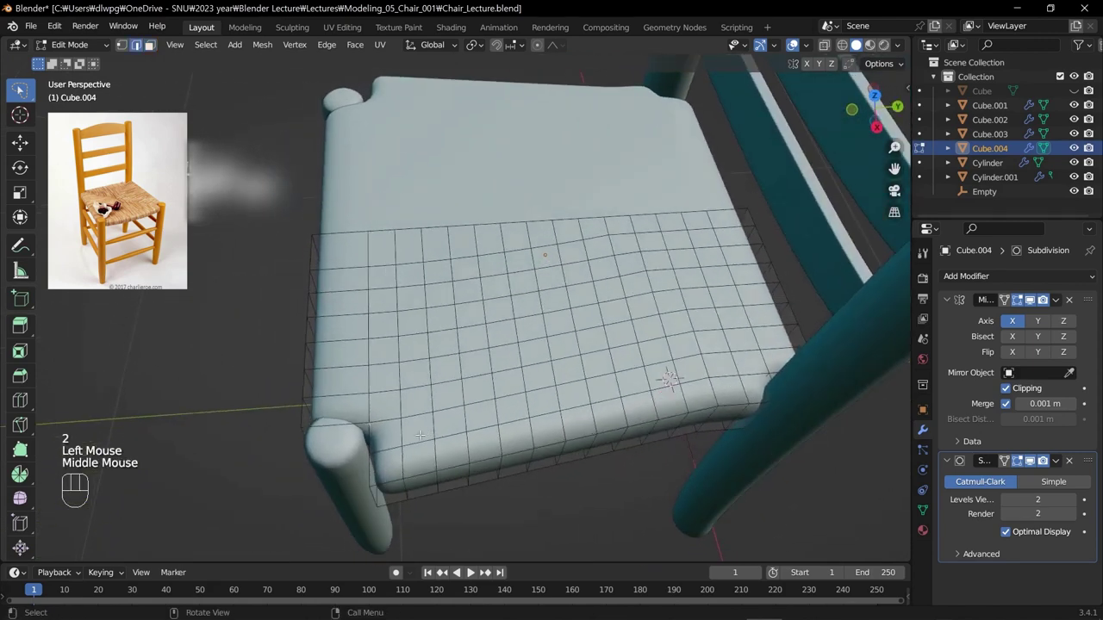
{"action": "key", "text": "g"}
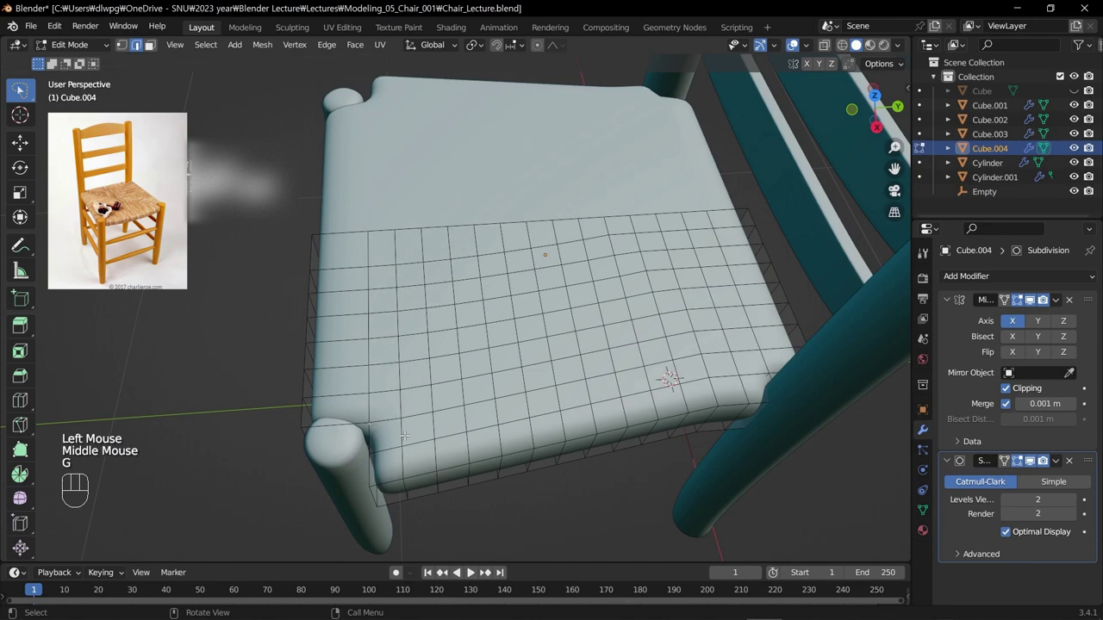
{"action": "key", "text": "KP_7"}
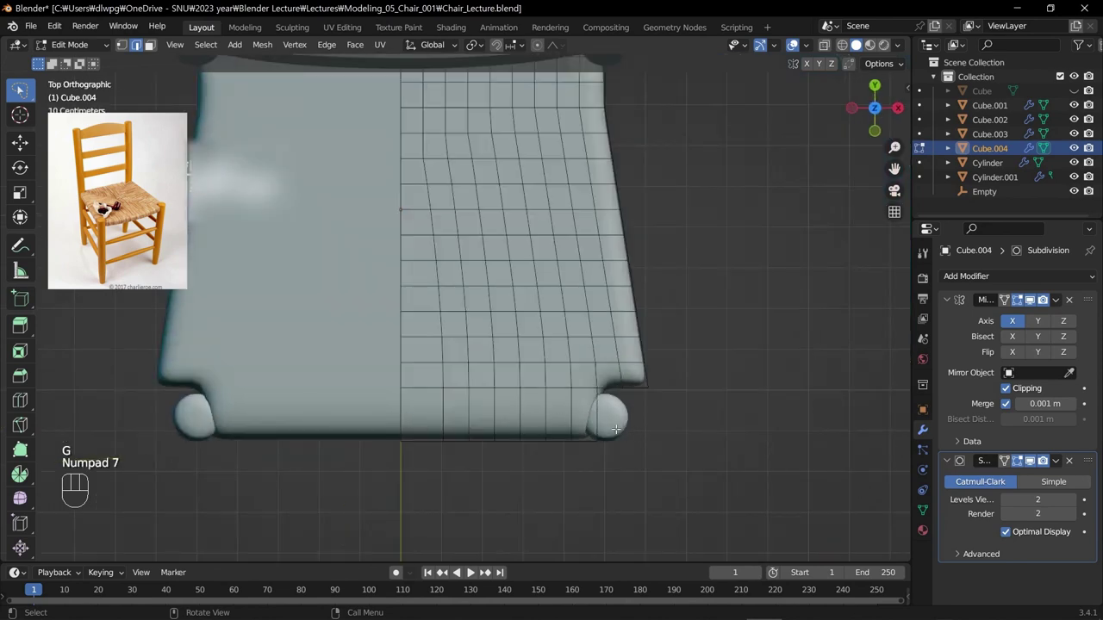
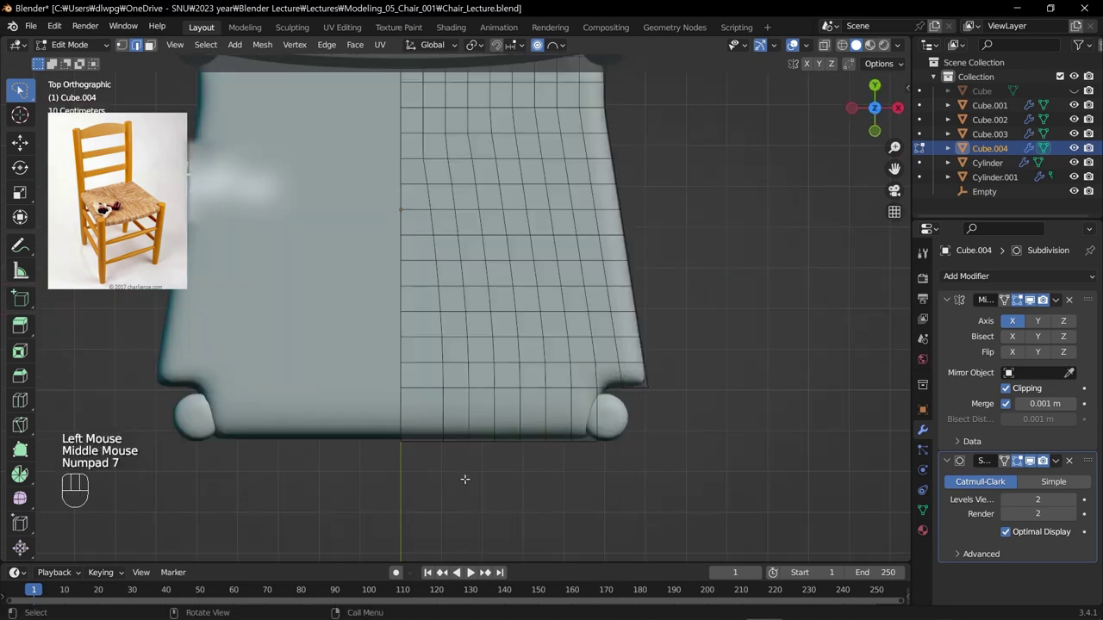
Step: Move the corner vertices with soft falloff so the seat outline notches around the front leg
{"action": "key", "text": "g"}
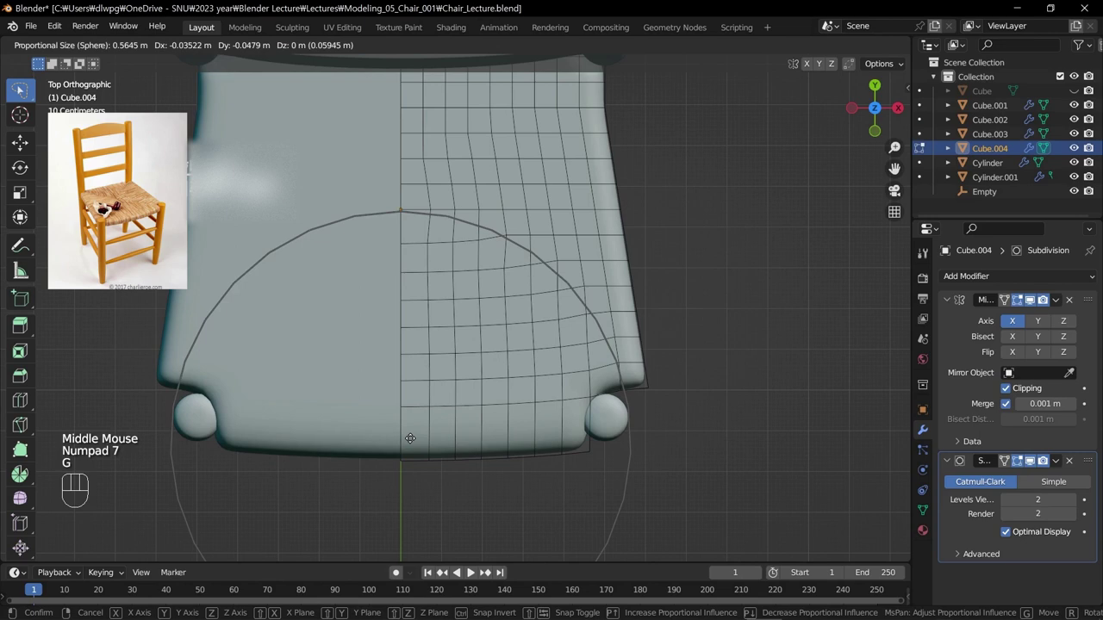
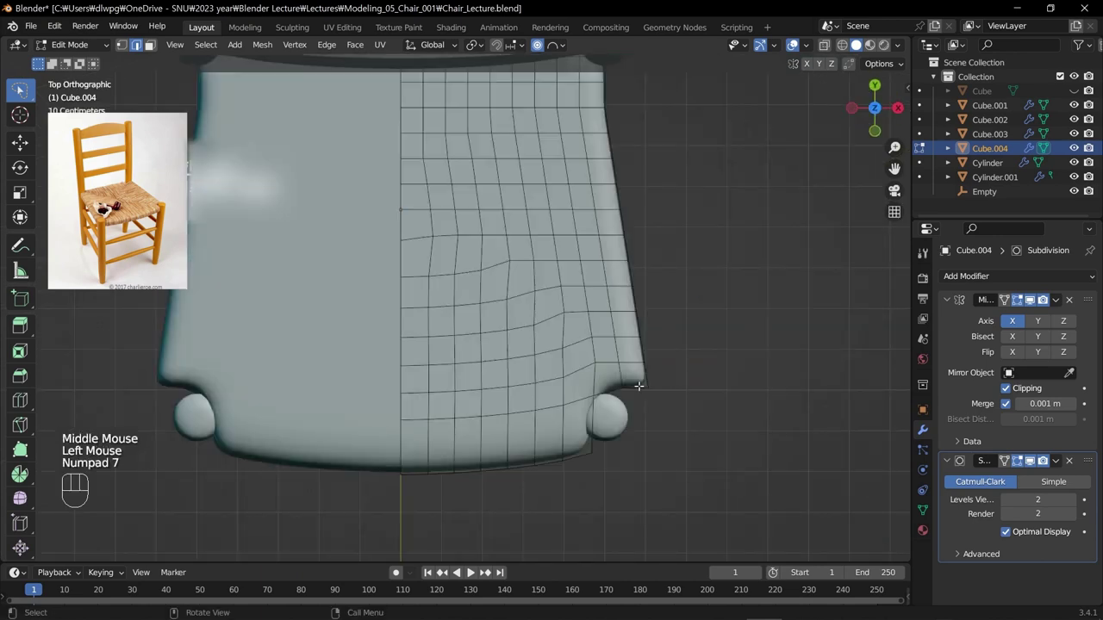
{"action": "key", "text": "g"}
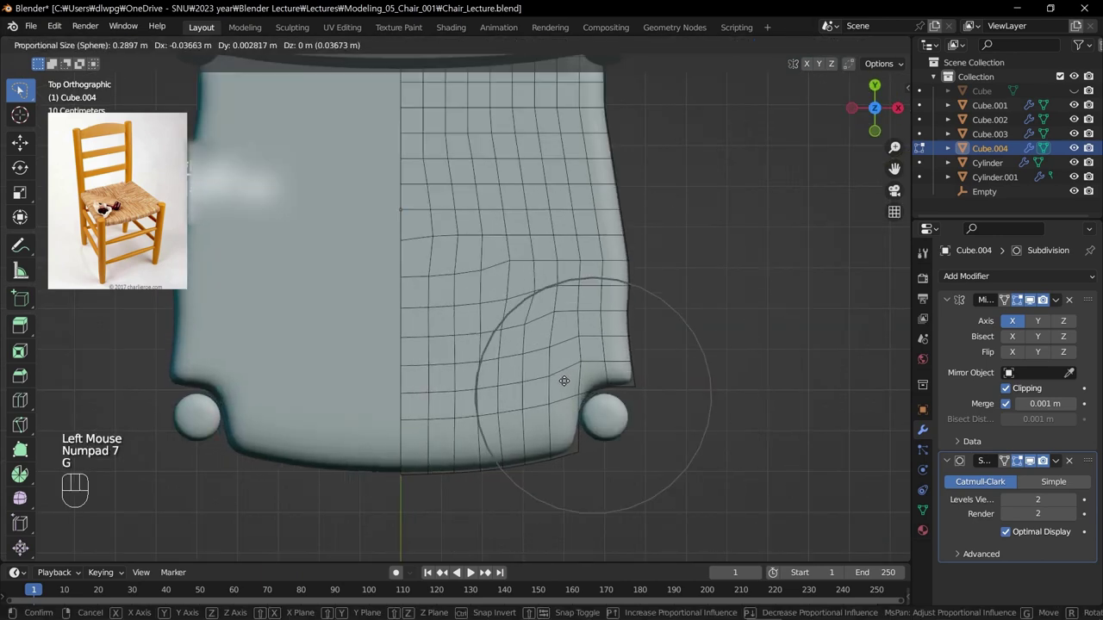
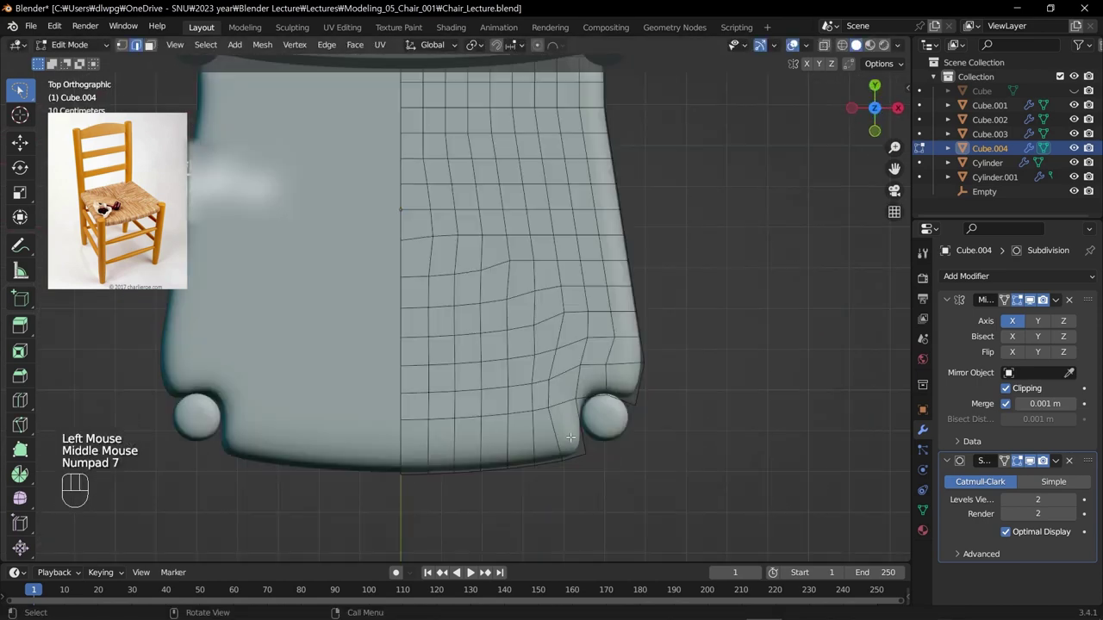
{"action": "key", "text": "g"}
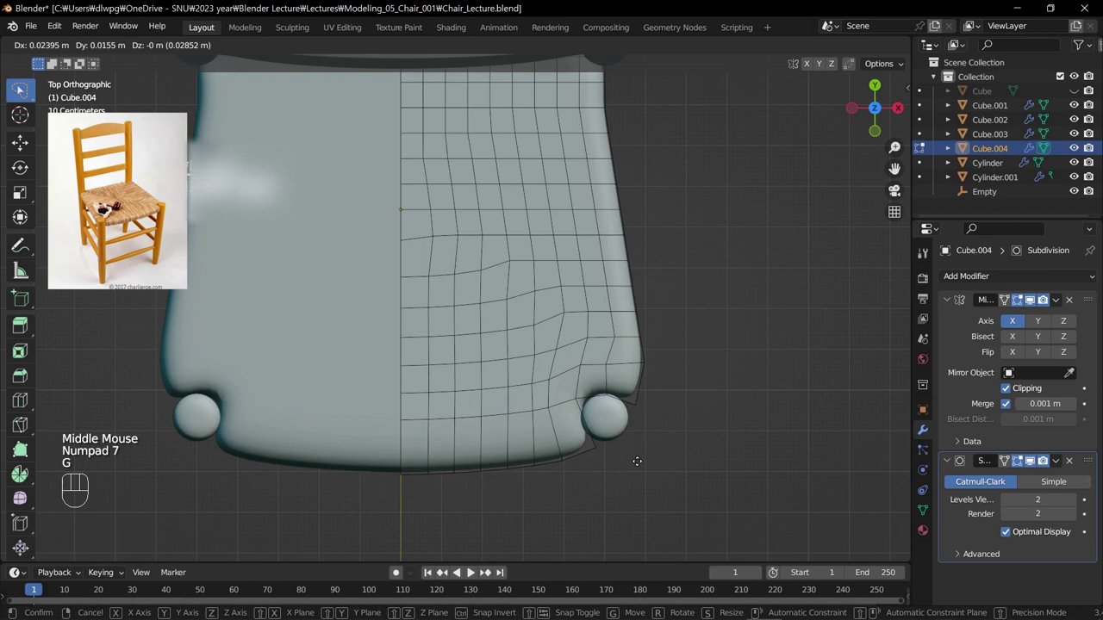
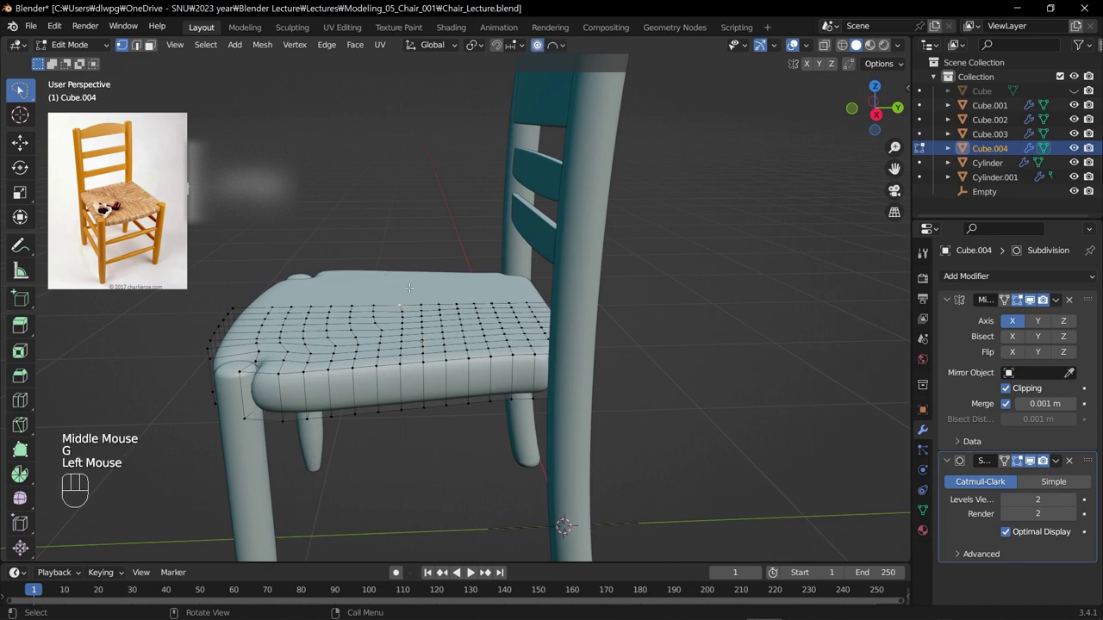
Step: From the side view, grab and scale the seat vertices along Z to thin and shape its height
{"action": "key", "text": "g"}
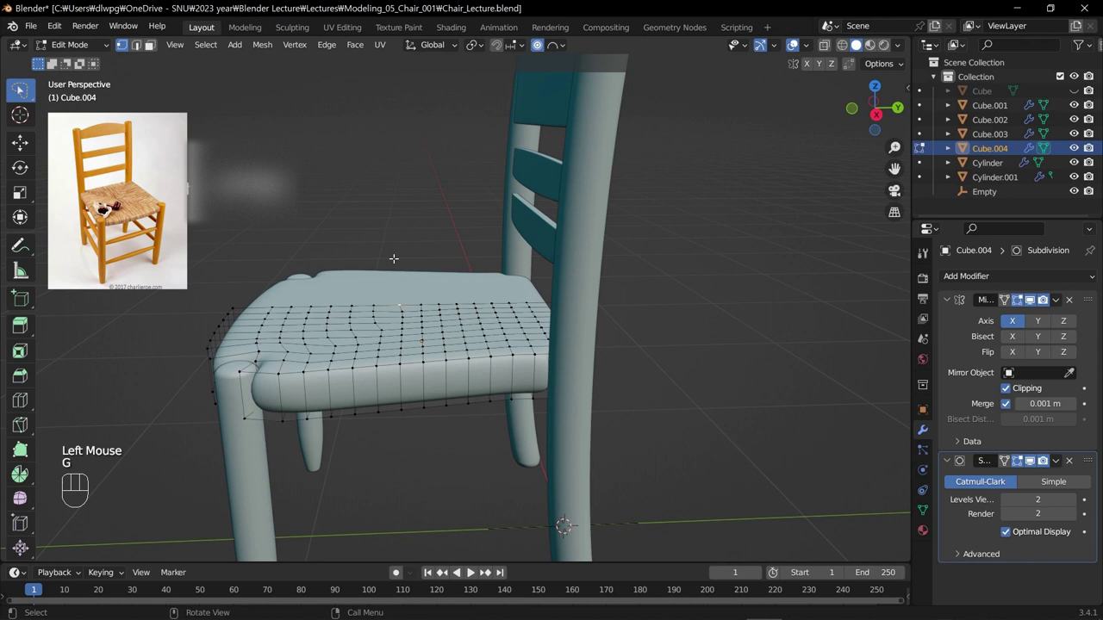
{"action": "key", "text": "KP_3"}
{"action": "key", "text": "g"}
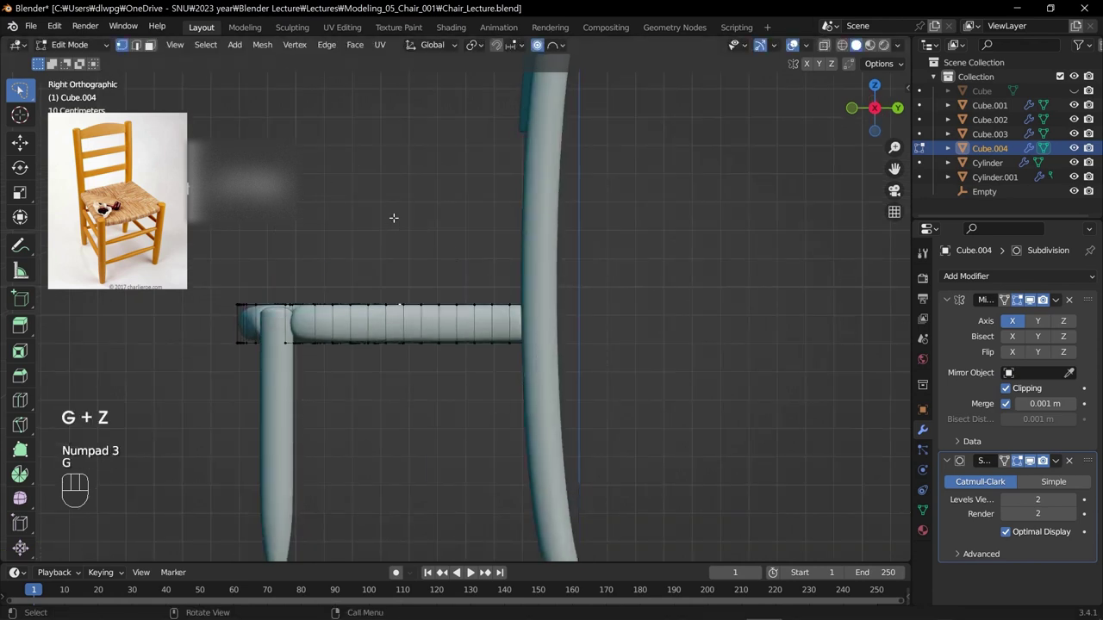
{"action": "key", "text": "Tab"}
{"action": "key", "text": "z"}
{"action": "key", "text": "s"}
{"action": "left_click_drag", "start_coordinate": [460, 252], "coordinate": [453, 360]}
{"action": "left_click_drag", "start_coordinate": [442, 331], "coordinate": [433, 356]}
Step: Lift the seat's top vertices into a gentle dome and return to Object Mode
{"action": "key", "text": "Tab"}
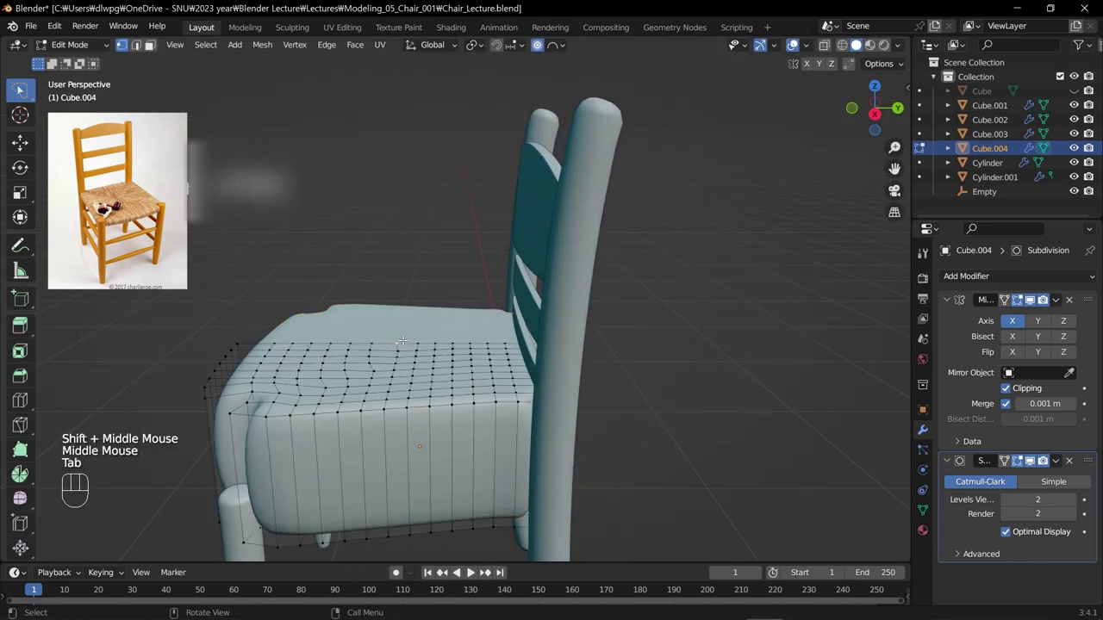
{"action": "key", "text": "KP_3"}
{"action": "key", "text": "g"}
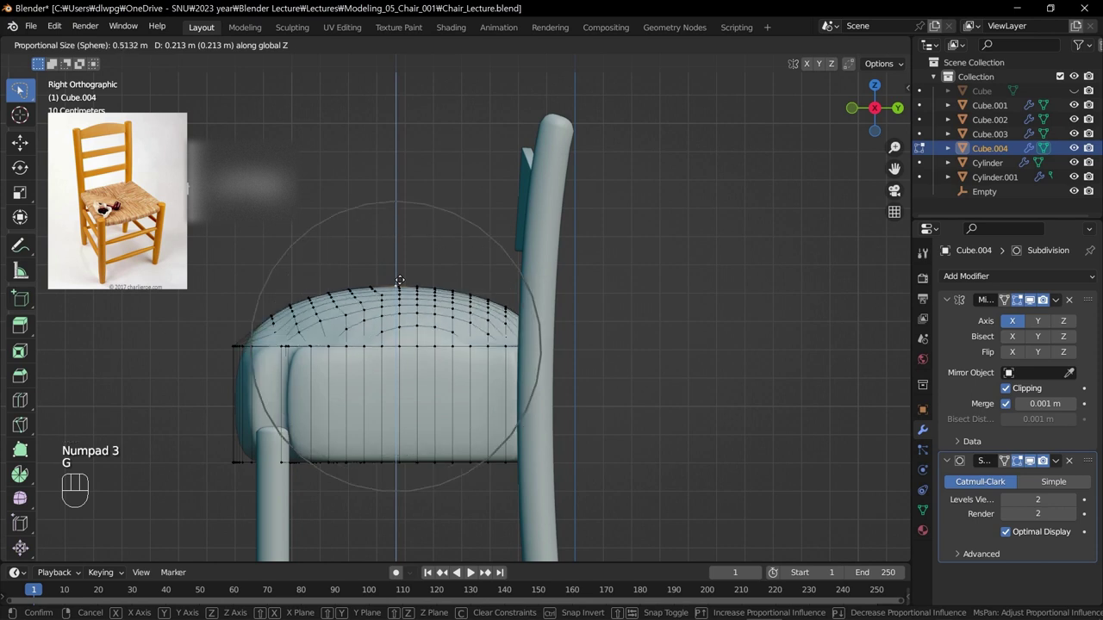
{"action": "key", "text": "Tab"}
{"action": "key", "text": "s"}
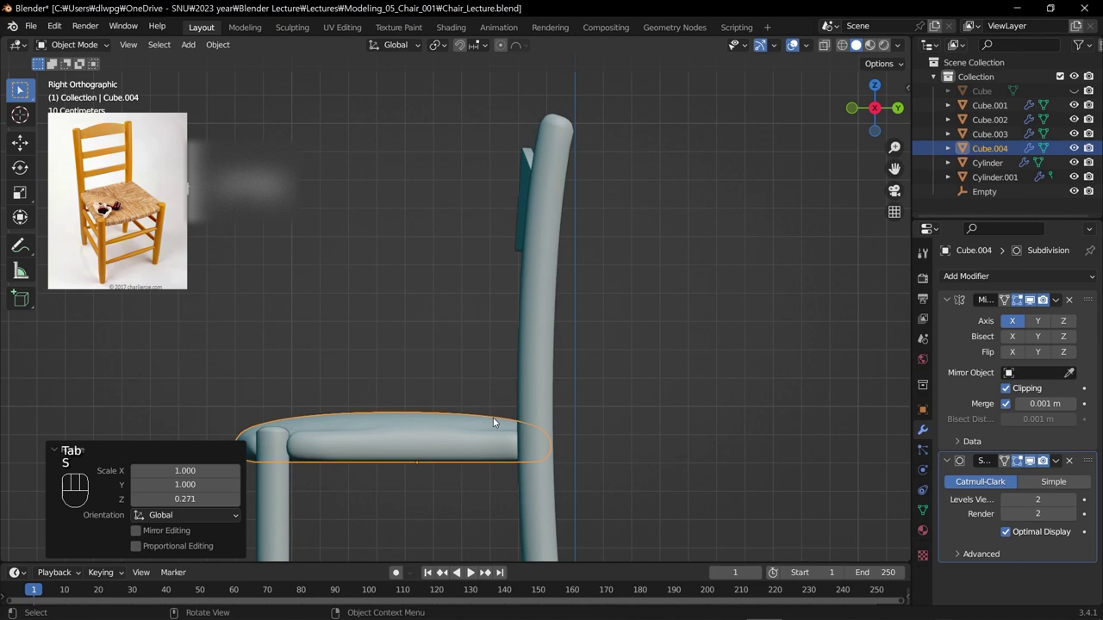
Step: Orbit out to the whole chair and deselect the seat
{"action": "left_click_drag", "start_coordinate": [286, 375], "coordinate": [311, 403]}
{"action": "scroll", "scroll_direction": "down", "scroll_amount": 3}
{"action": "left_click_drag", "start_coordinate": [422, 463], "coordinate": [382, 421]}
{"action": "scroll", "scroll_direction": "down", "scroll_amount": 3}
{"action": "middle_click", "coordinate": [584, 429]}
{"action": "left_click", "coordinate": [647, 432]}
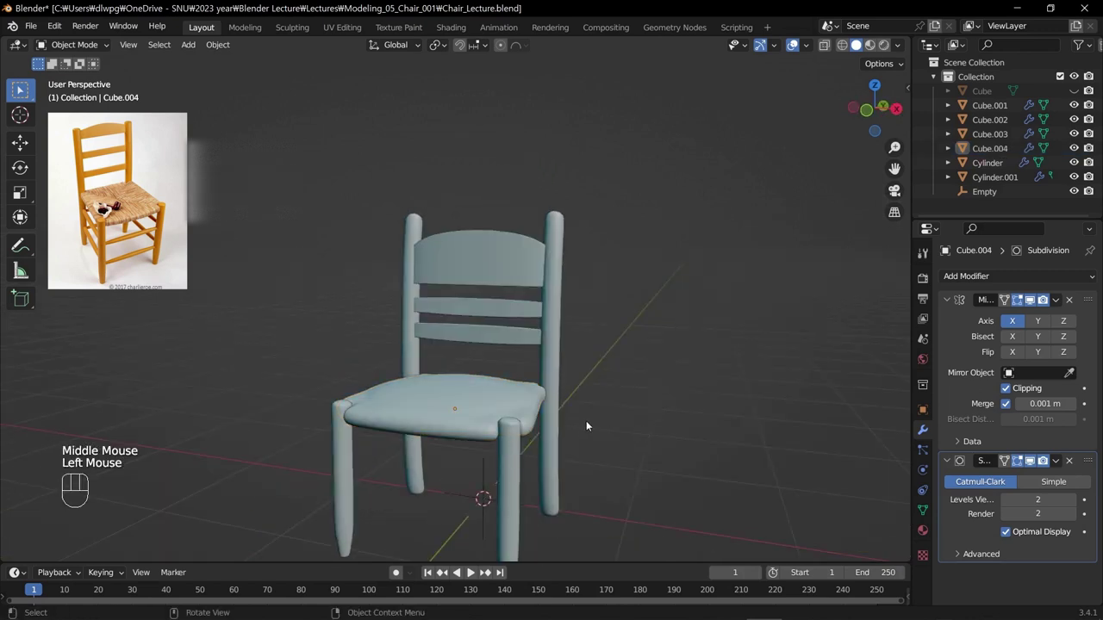
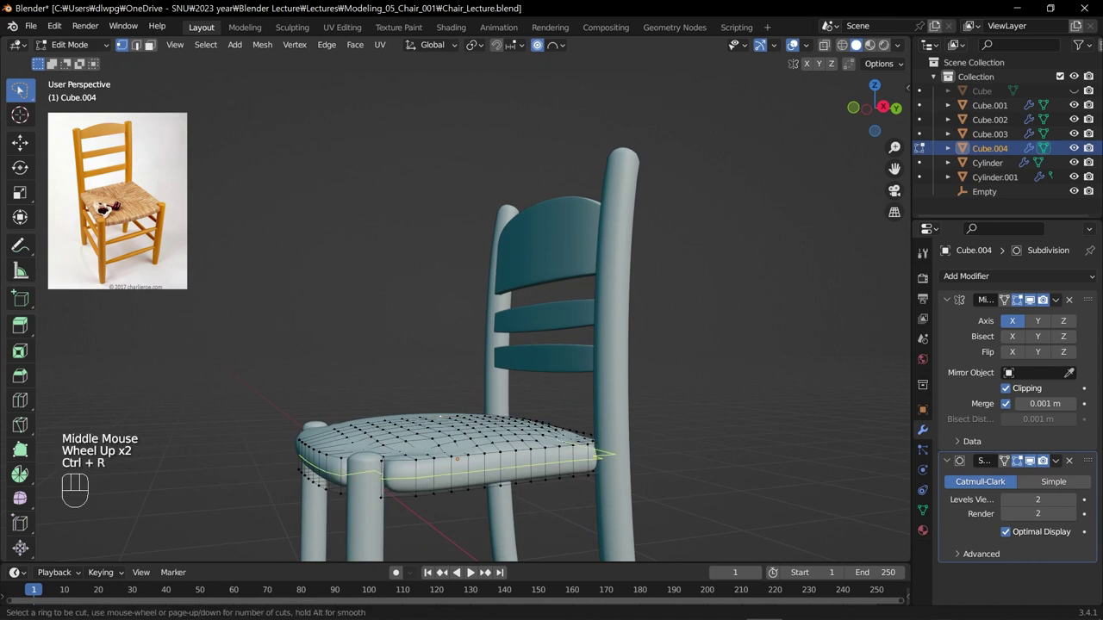
Step: Add an edge loop around the seat's side to tighten its edge, then leave Edit Mode
{"action": "key", "text": "ctrl+r"}
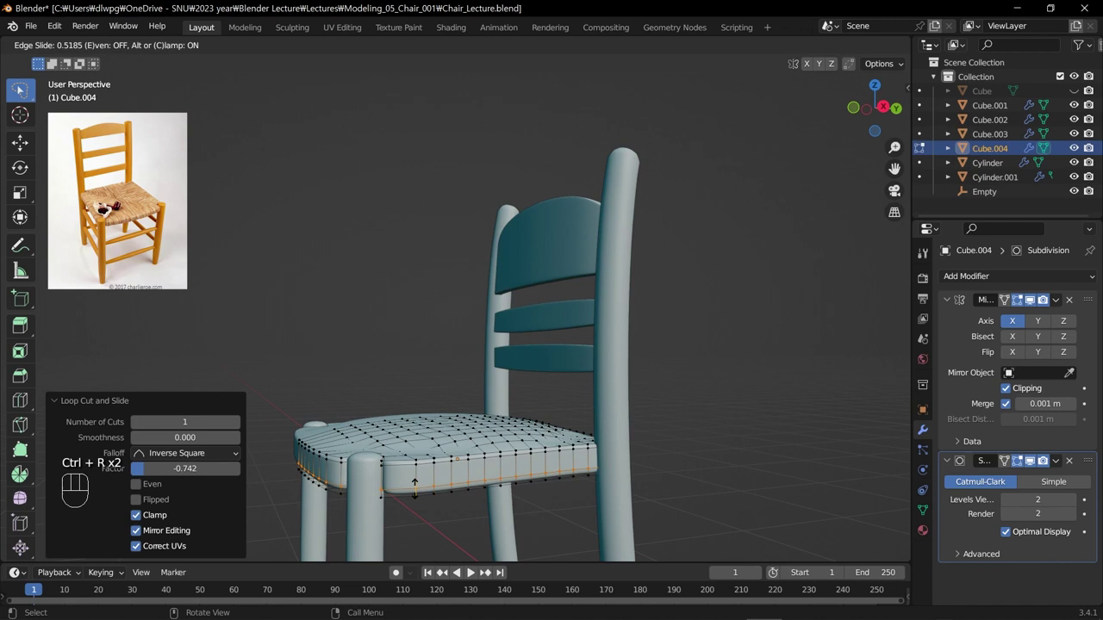
{"action": "key", "text": "Tab"}
Step: Orbit and zoom around the assembled chair to inspect it from several angles
{"action": "left_click_drag", "start_coordinate": [461, 498], "coordinate": [420, 507]}
{"action": "scroll", "scroll_direction": "down", "scroll_amount": 3}
{"action": "left_click_drag", "start_coordinate": [420, 501], "coordinate": [512, 498]}
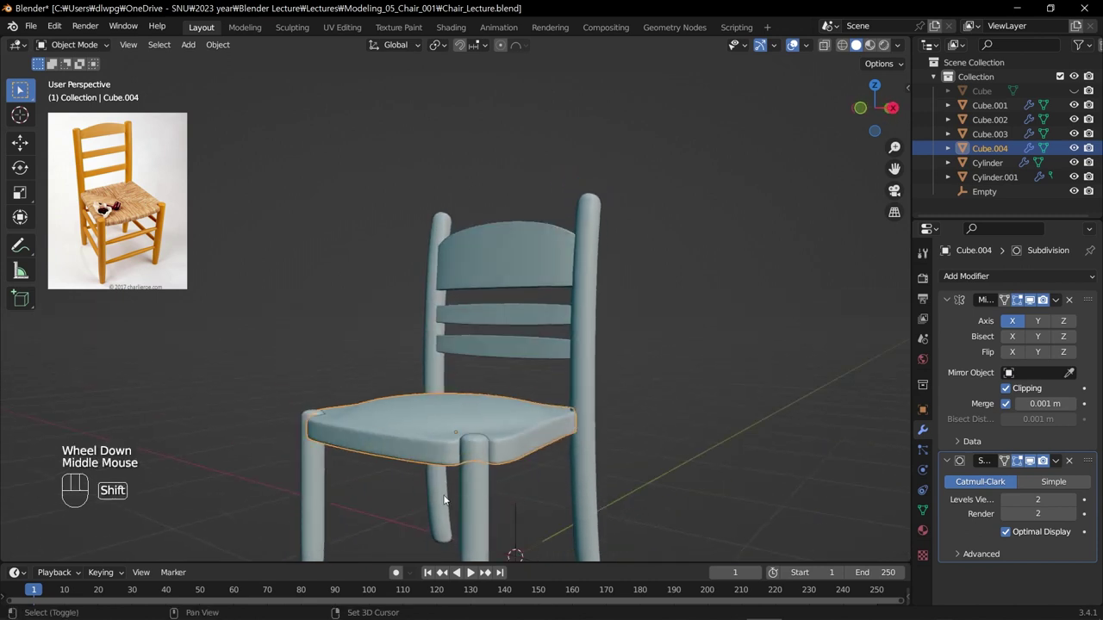
{"action": "middle_click", "coordinate": [430, 478]}
{"action": "left_click_drag", "start_coordinate": [456, 472], "coordinate": [482, 474]}
{"action": "scroll", "scroll_direction": "down", "scroll_amount": 3}
{"action": "left_click_drag", "start_coordinate": [460, 465], "coordinate": [388, 469]}
{"action": "scroll", "scroll_direction": "down", "scroll_amount": 3}
{"action": "left_click_drag", "start_coordinate": [370, 436], "coordinate": [404, 435]}
{"action": "left_click_drag", "start_coordinate": [420, 425], "coordinate": [444, 445]}
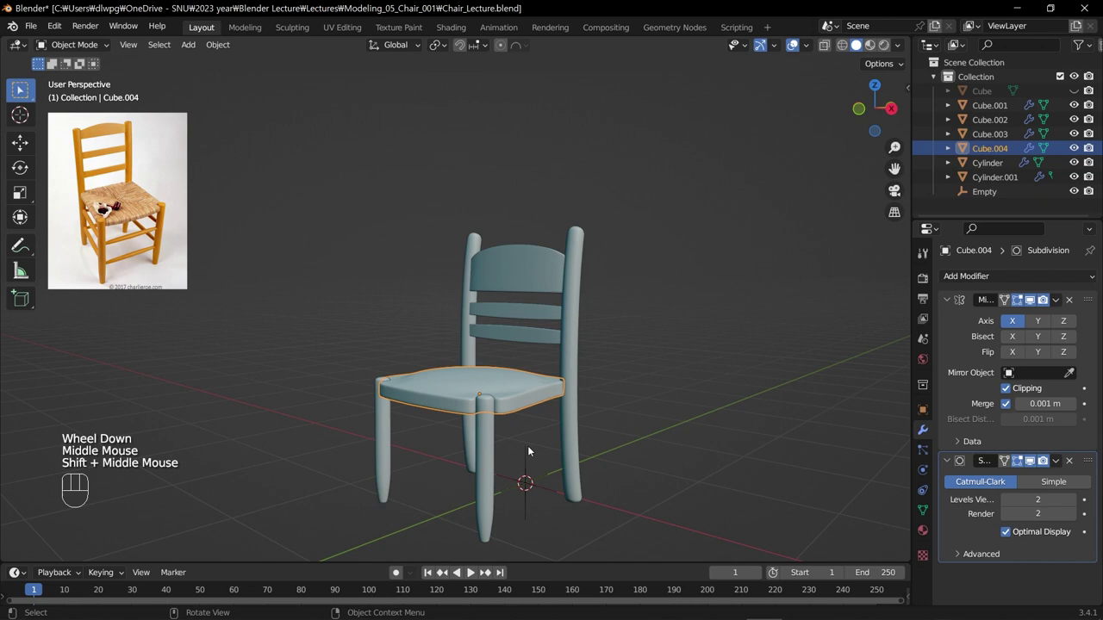